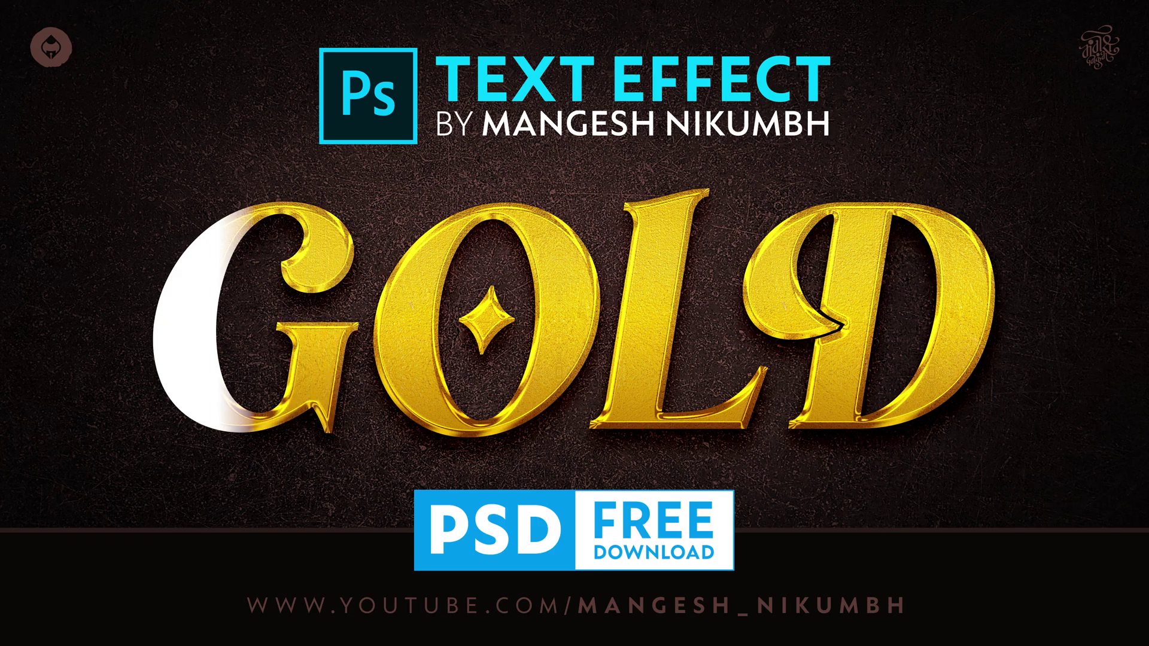
- Switch to the Text Effect Cover.psd document to show the finished SOLDIER cover
{"action": "left_click", "coordinate": [997, 390]}
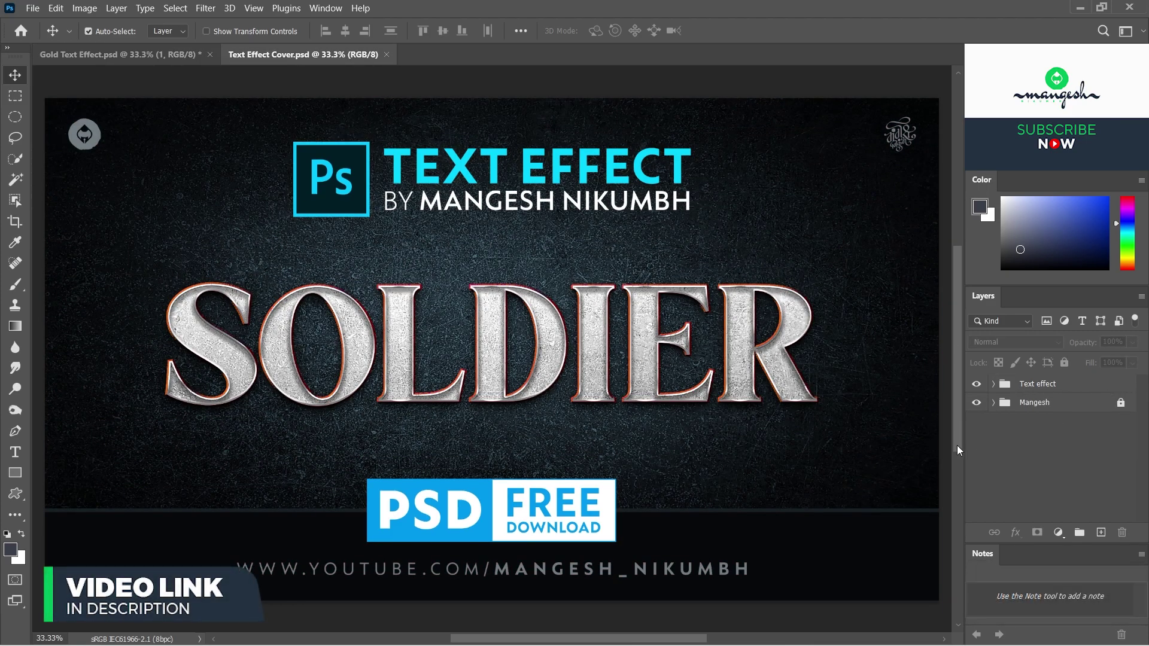
- Close the SOLDIER cover document, leaving only Gold Text Effect.psd with its brown background
{"action": "left_click", "coordinate": [979, 385]}
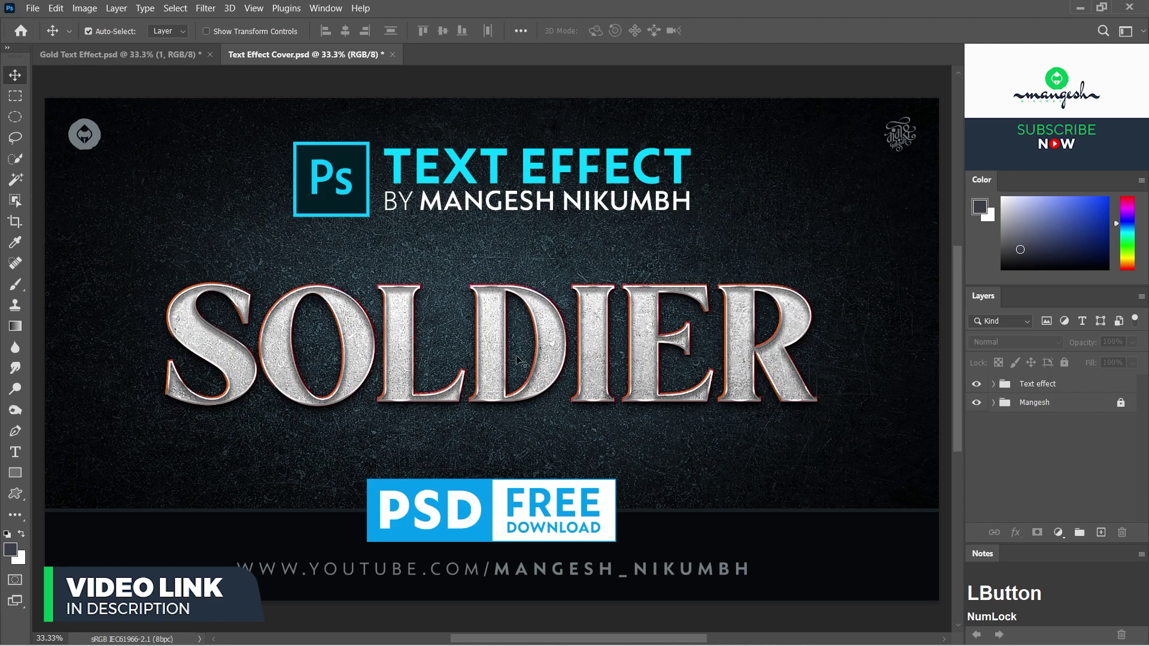
{"action": "key", "text": "0"}
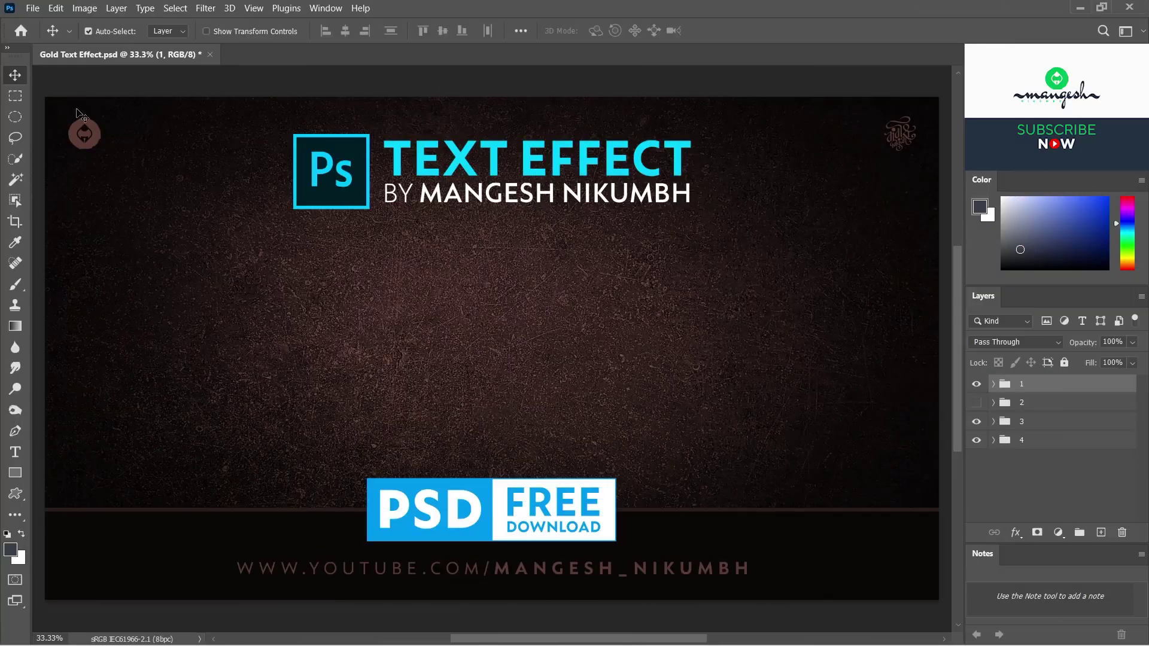
- Create a text layer reading GOLD in Agenor Bold and commit it
{"action": "left_click", "coordinate": [21, 457]}
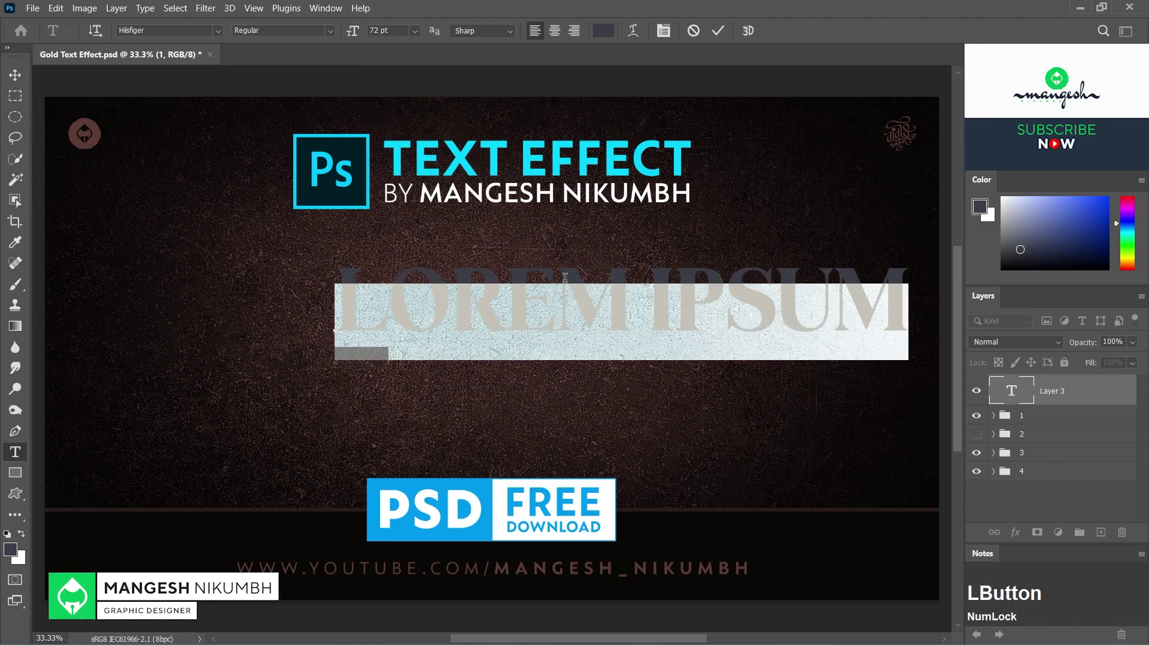
{"action": "key", "text": "a"}
{"action": "type", "text": "ag"}
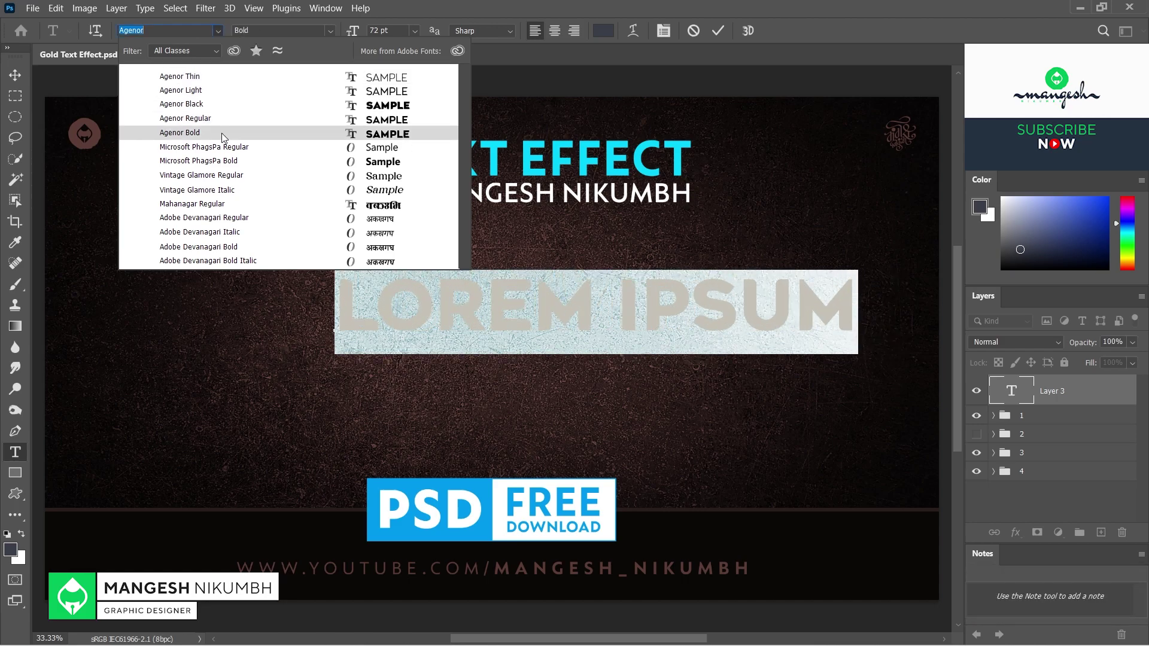
{"action": "left_click", "coordinate": [224, 137]}
{"action": "key", "text": "a"}
{"action": "type", "text": "agold"}
{"action": "left_click", "coordinate": [23, 76]}
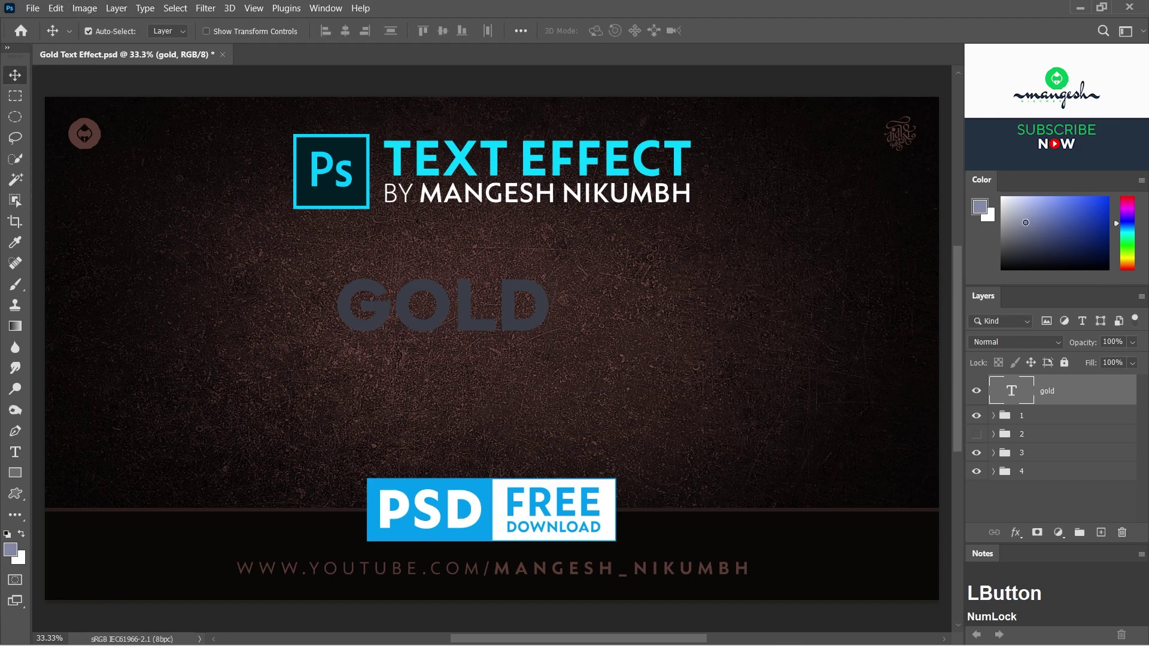
- Fill the GOLD text white, centre it on the canvas and scale it up to span the width
{"action": "key", "text": "alt+BackSpace"}
{"action": "key", "text": "a"}
{"action": "left_click", "coordinate": [349, 31]}
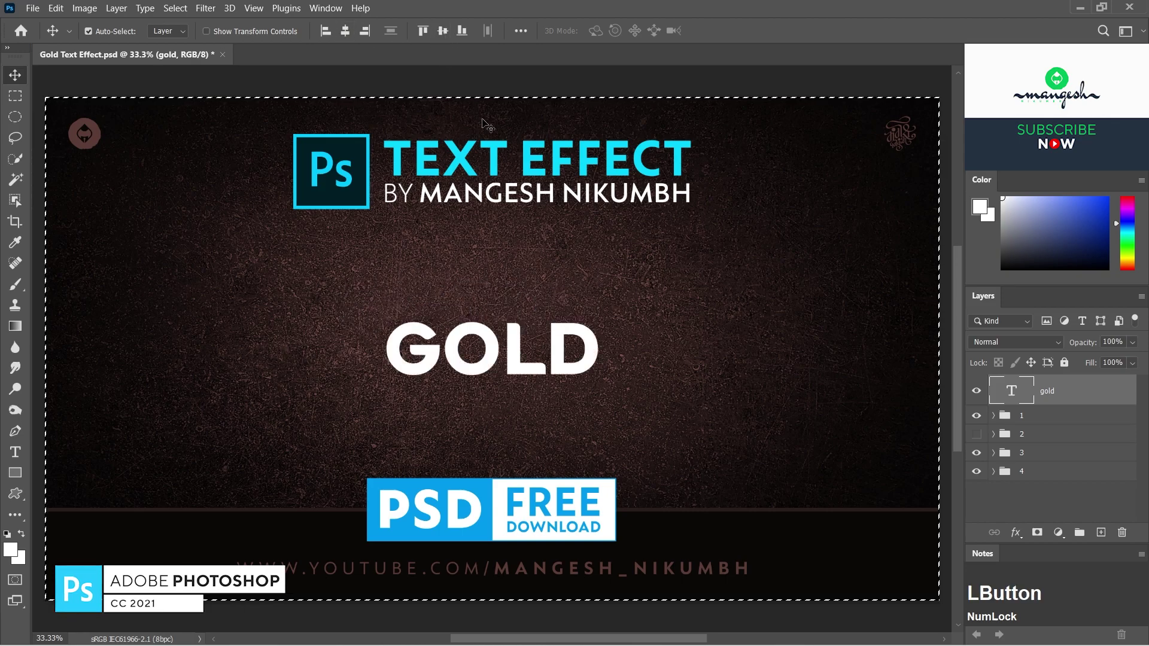
{"action": "key", "text": "ctrl+d"}
{"action": "type", "text": "dt"}
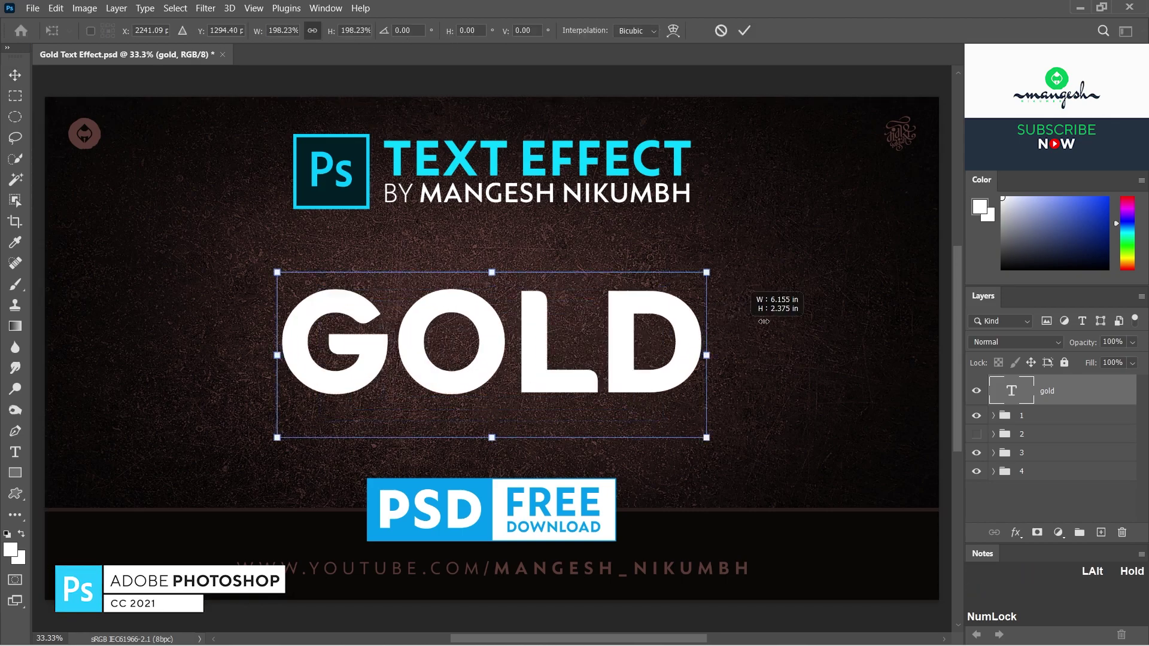
{"action": "key", "text": "Return"}
- Create a new layer group above the GOLD text layer
{"action": "left_click", "coordinate": [1083, 401]}
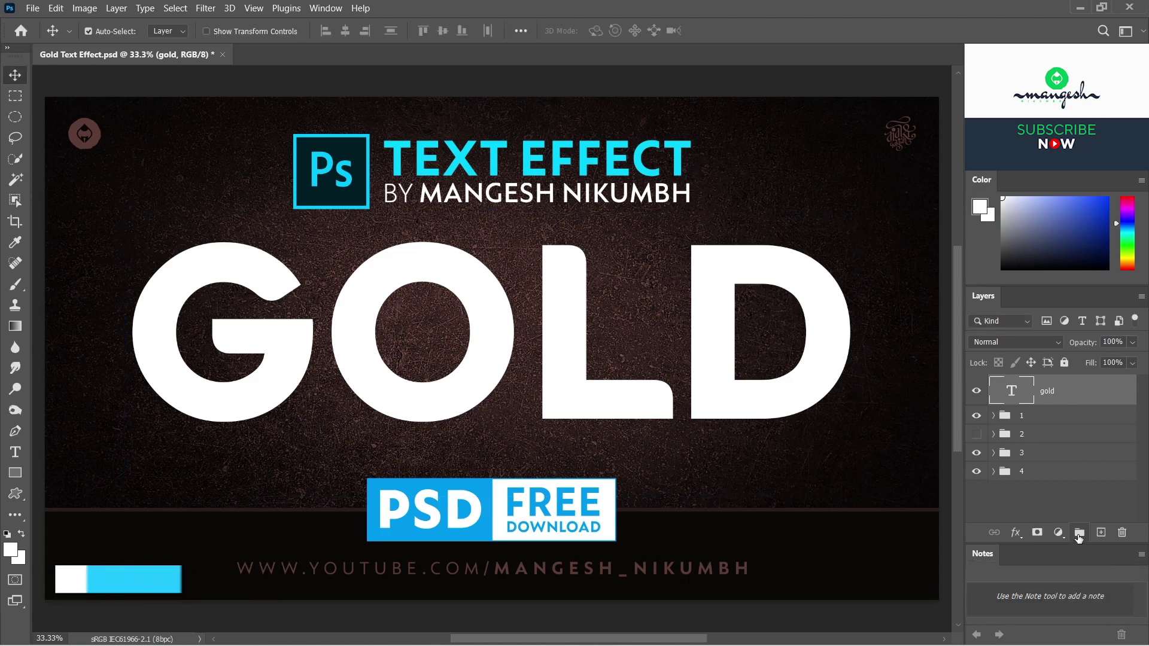
{"action": "left_click", "coordinate": [1056, 491]}
- Name the group 'Text Effect' and give it a red colour label
{"action": "type", "text": "text"}
{"action": "key", "text": "space"}
{"action": "type", "text": "effect"}
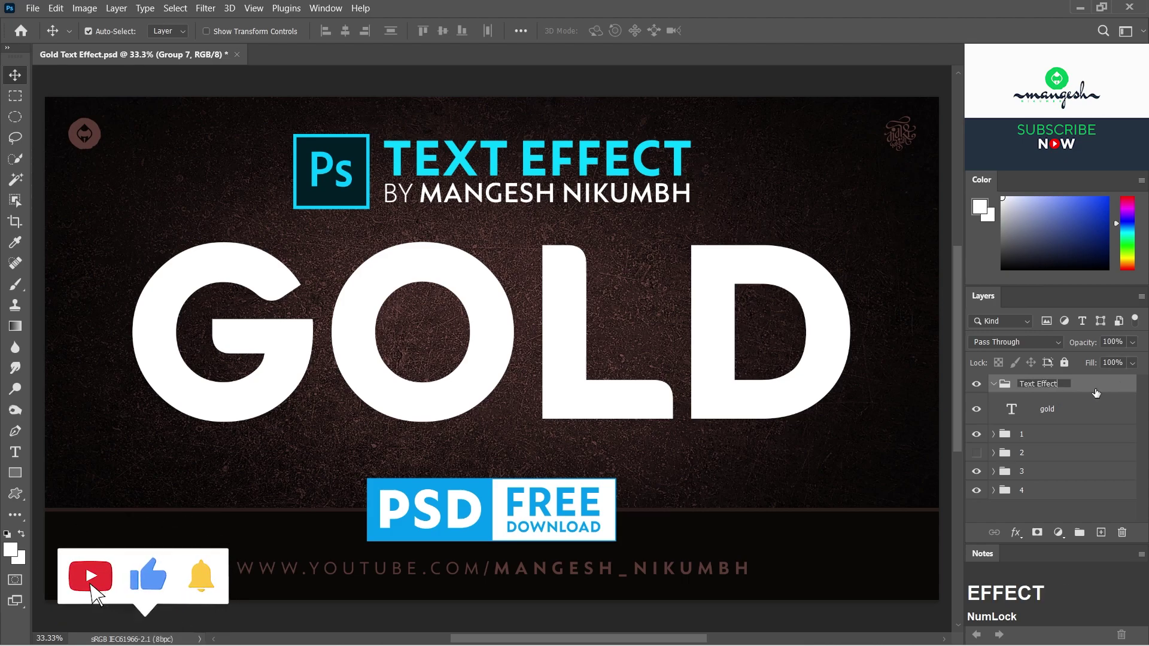
{"action": "left_click", "coordinate": [1096, 380]}
{"action": "right_click", "coordinate": [1088, 386]}
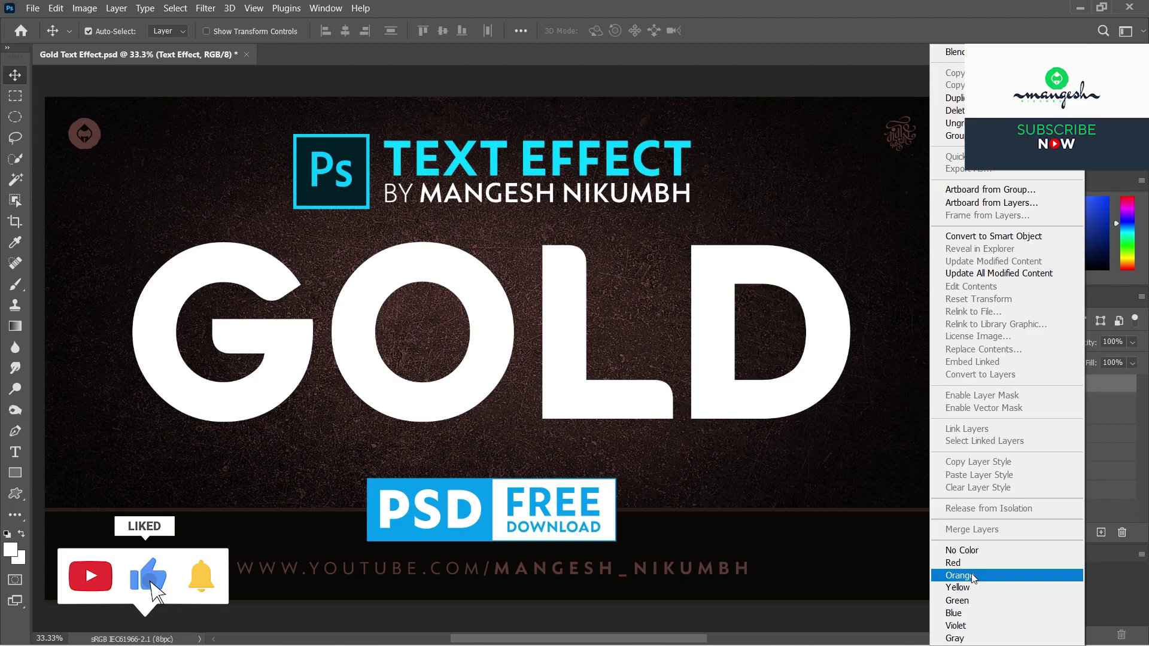
{"action": "left_click", "coordinate": [973, 571]}
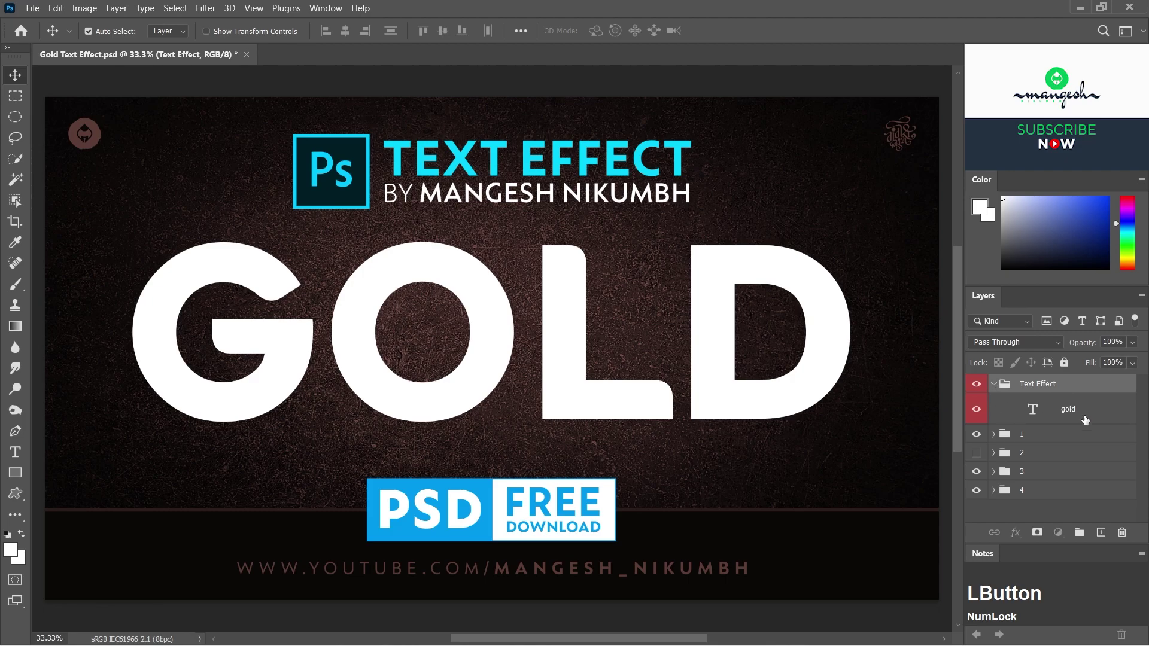
- Convert the gold text to a smart object and duplicate it as a 'gold copy' layer
{"action": "right_click", "coordinate": [1094, 408]}
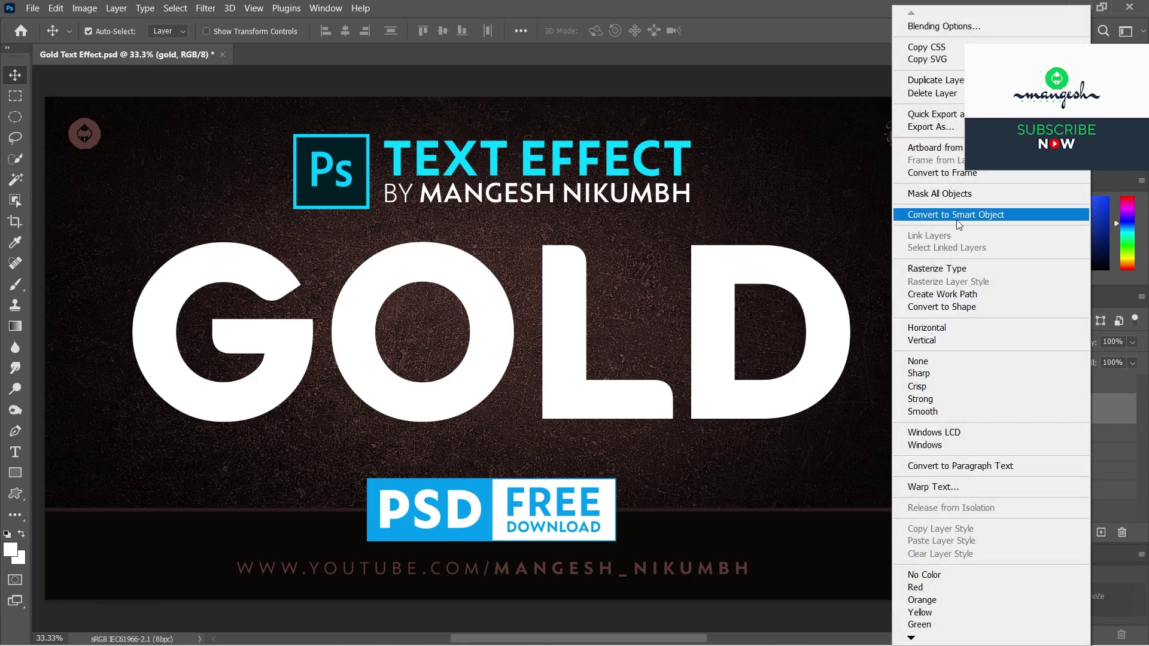
{"action": "left_click", "coordinate": [958, 225]}
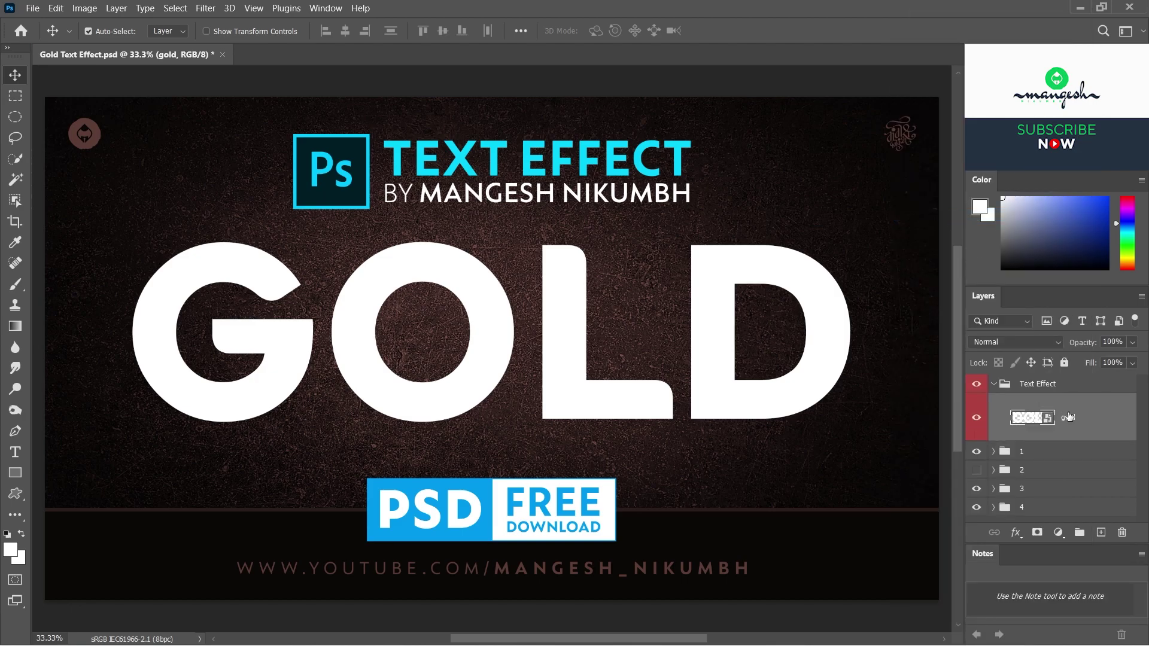
{"action": "left_click", "coordinate": [977, 417]}
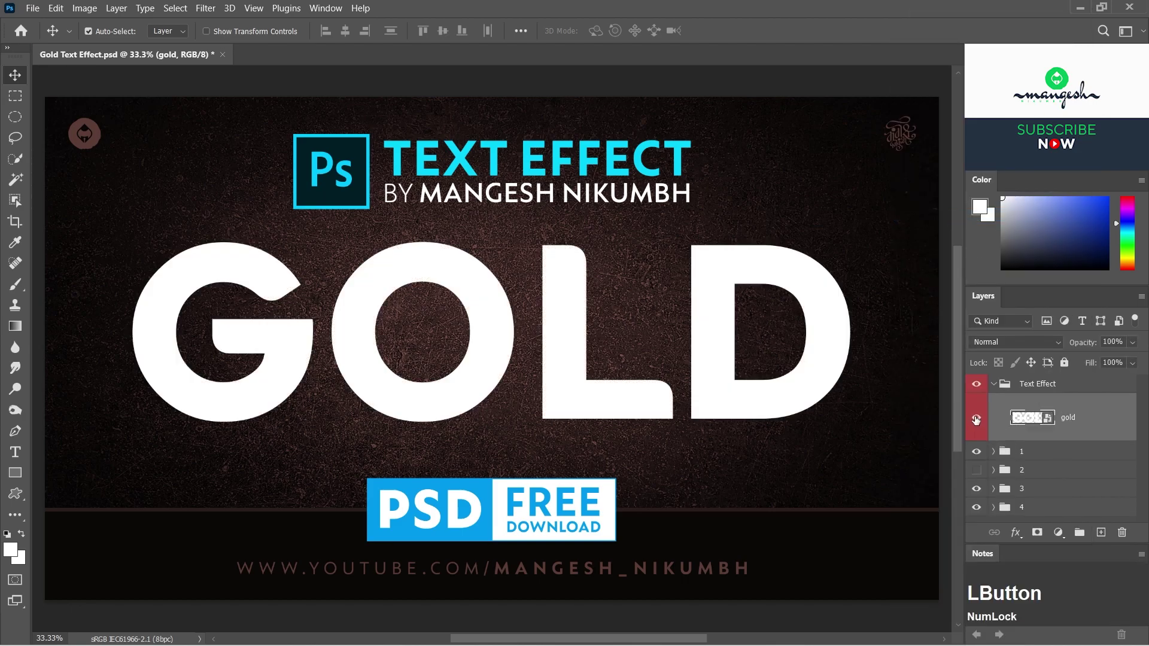
{"action": "right_click", "coordinate": [1090, 415]}
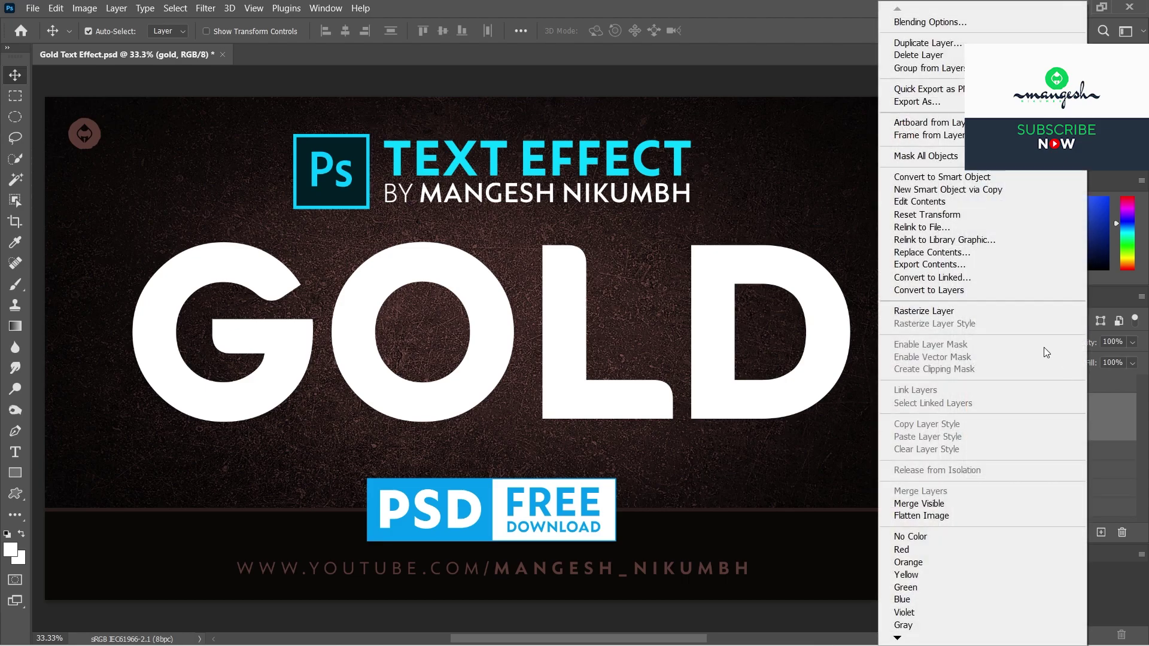
{"action": "left_click", "coordinate": [923, 48]}
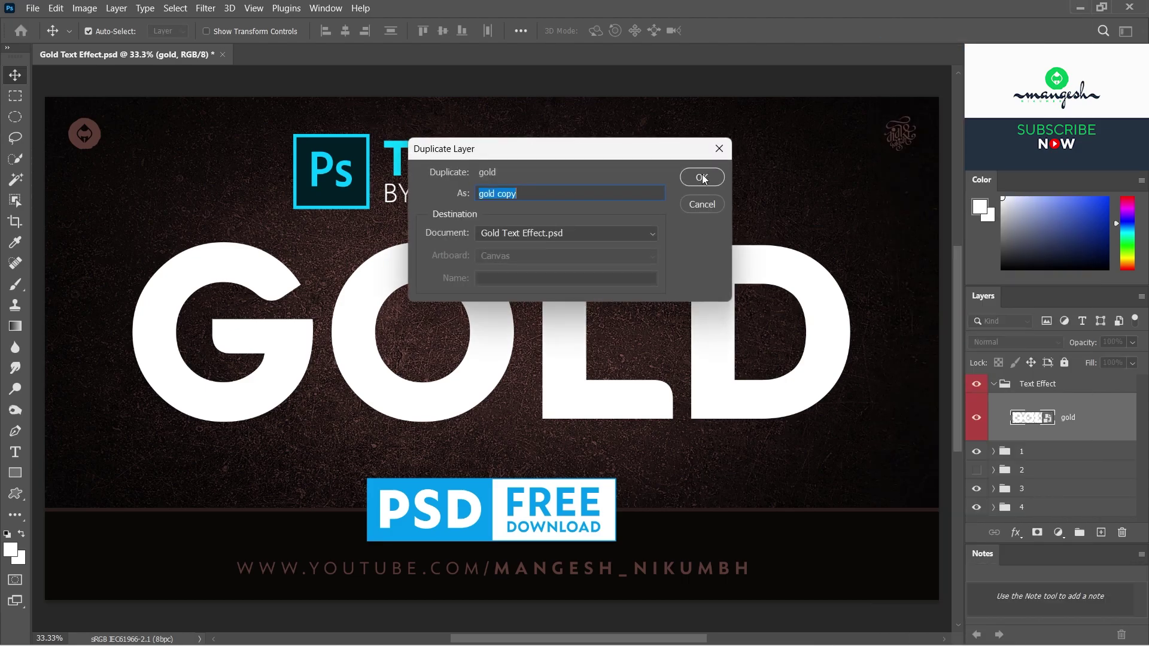
{"action": "left_click", "coordinate": [703, 180]}
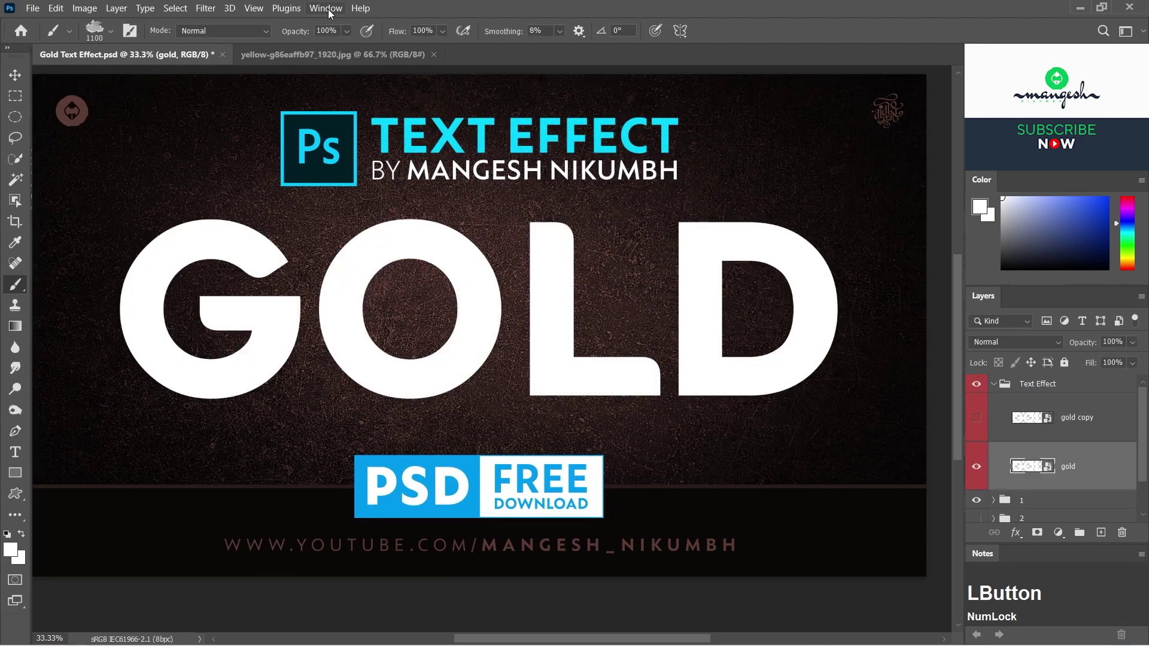
- Copy a square of the yellow texture and build a mirrored patch from horizontally and vertically flipped copies
{"action": "key", "text": "m"}
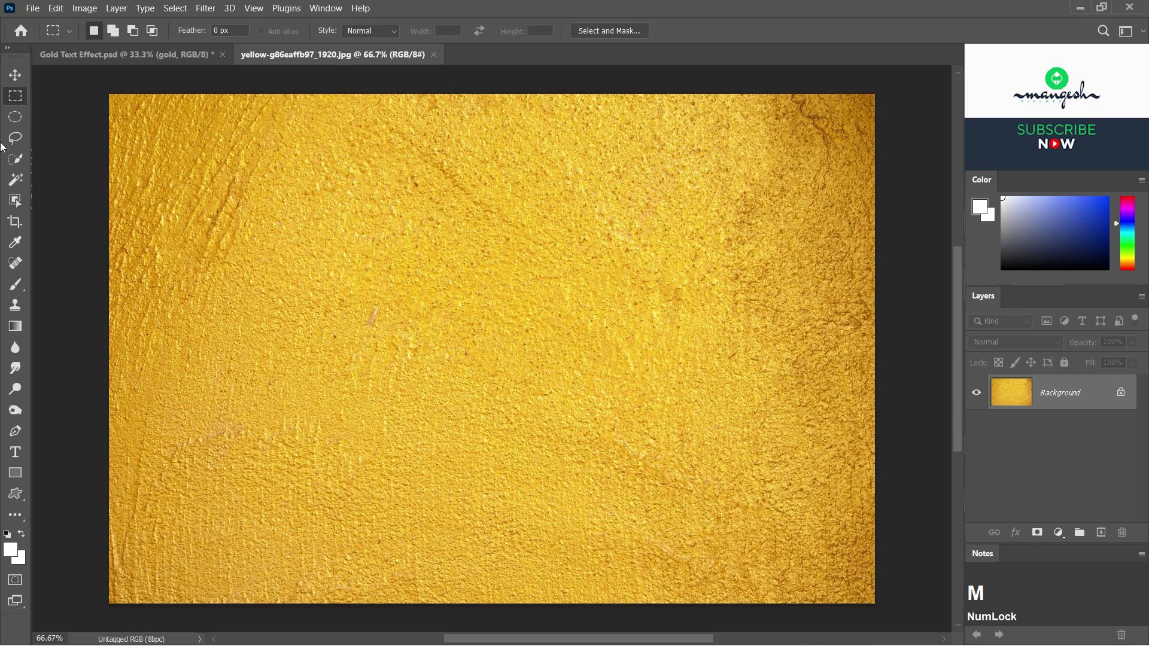
{"action": "left_click", "coordinate": [17, 104]}
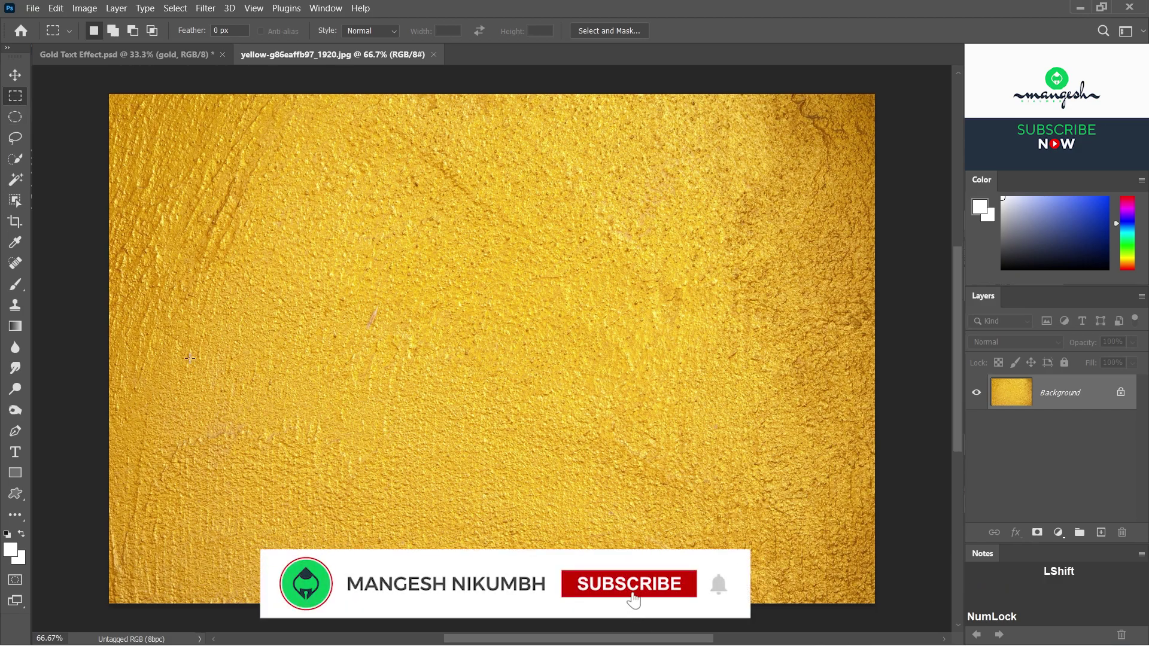
{"action": "left_click", "coordinate": [55, 13]}
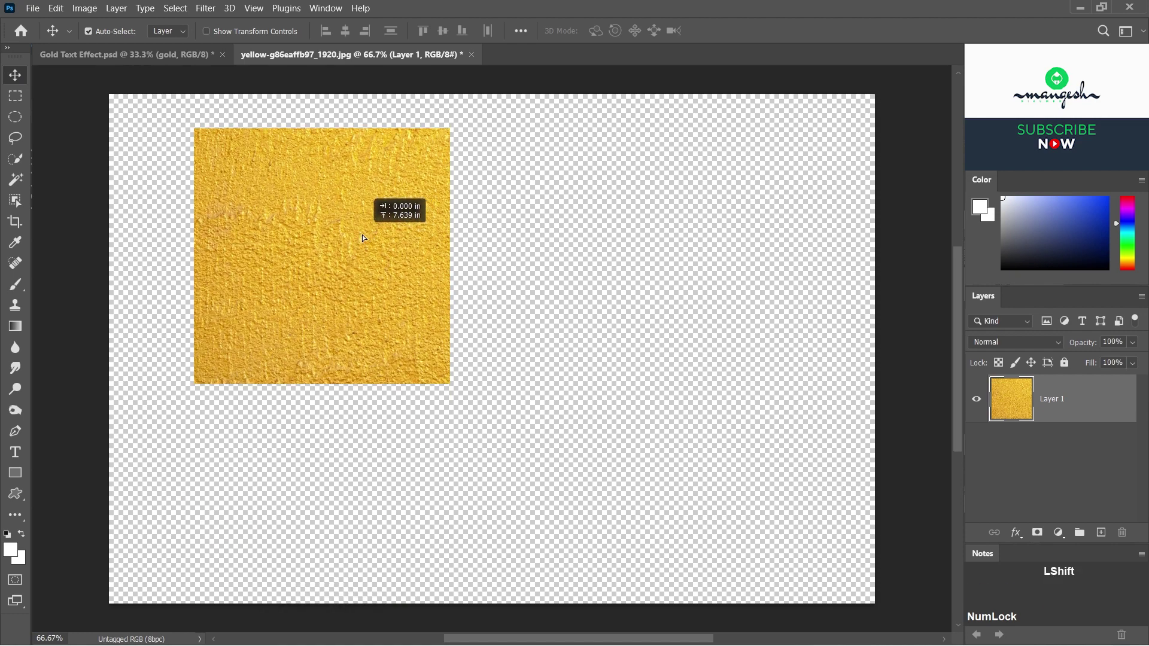
{"action": "left_click", "coordinate": [359, 244]}
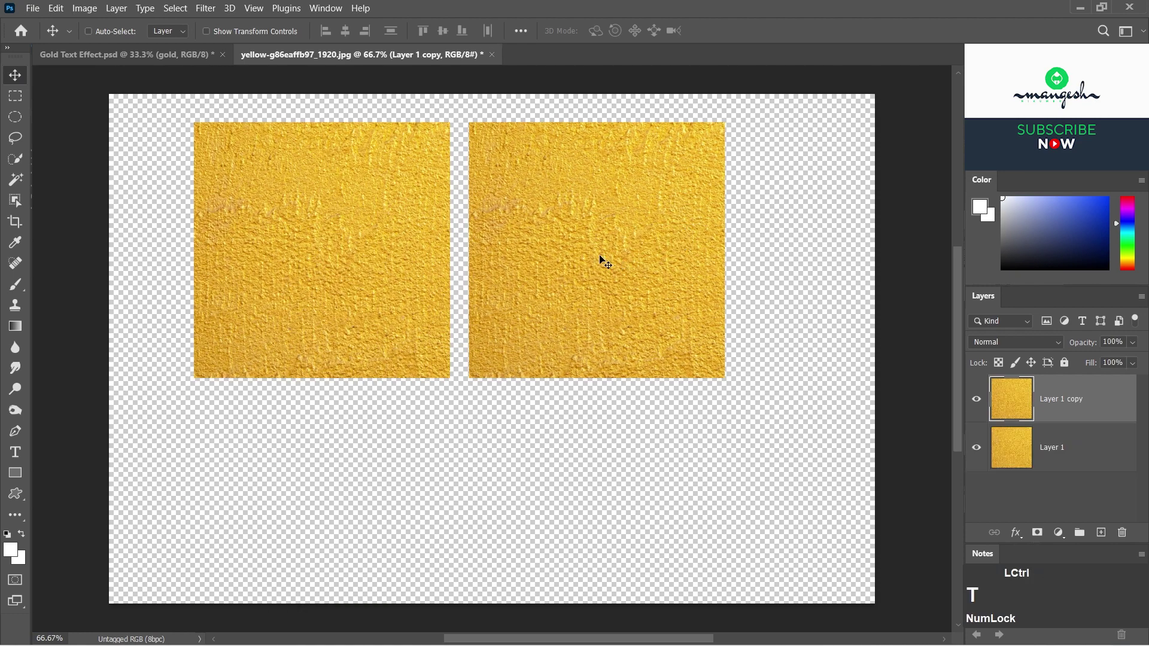
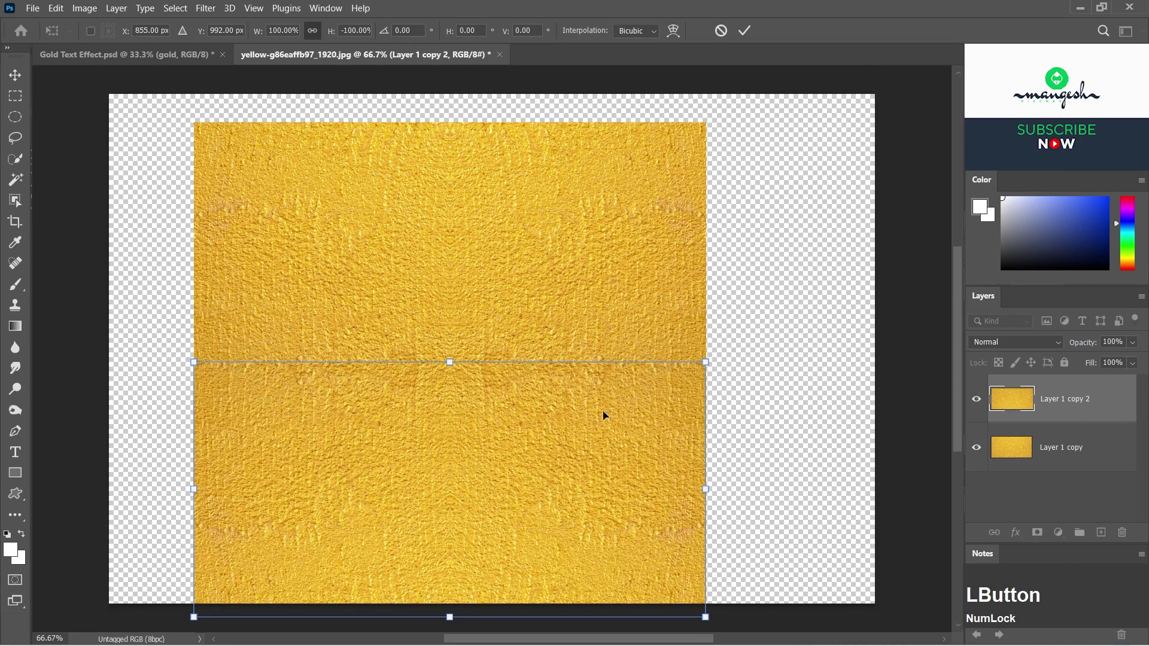
{"action": "key", "text": "Return"}
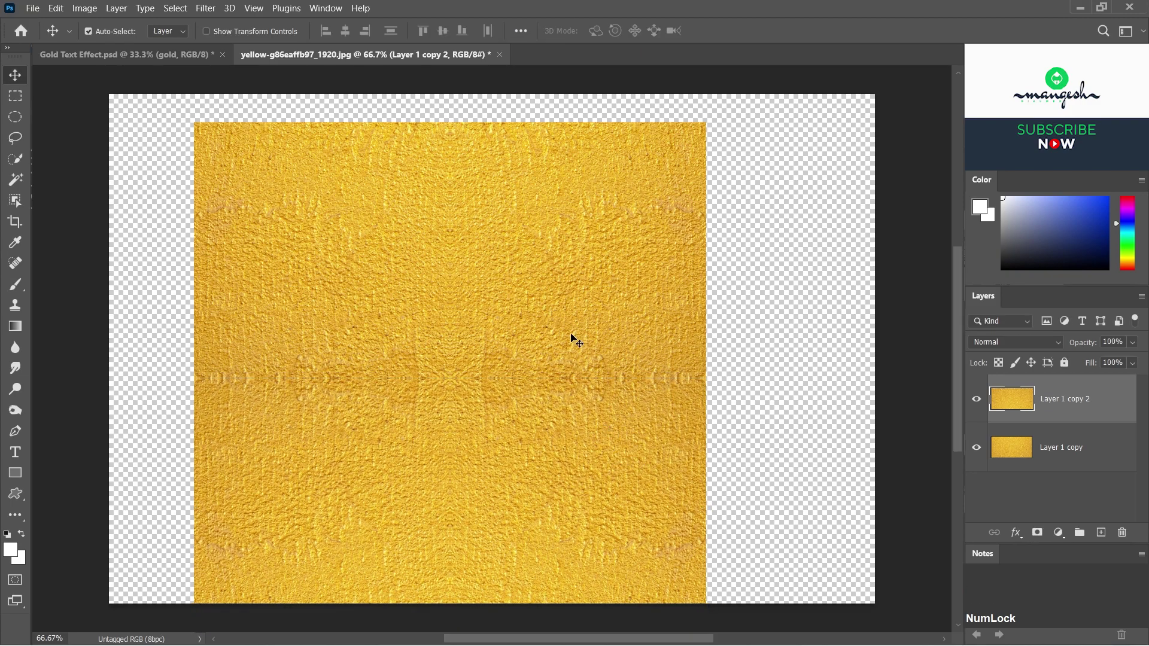
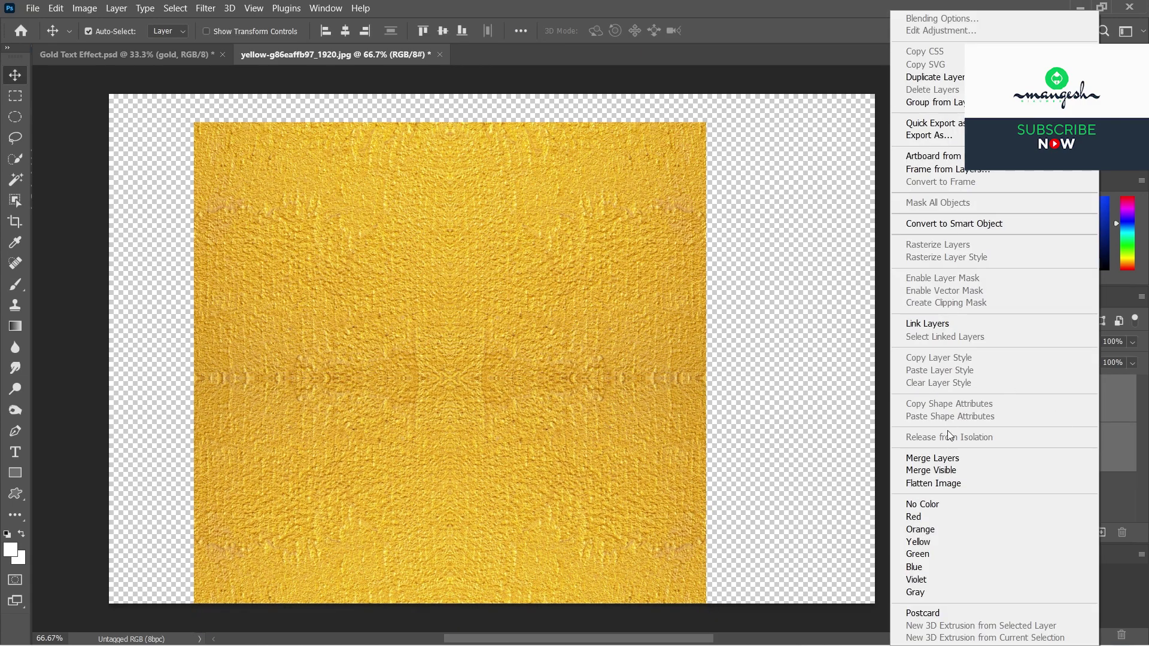
- Merge the texture layers into one and stretch it to fill the whole canvas
{"action": "left_click", "coordinate": [955, 465]}
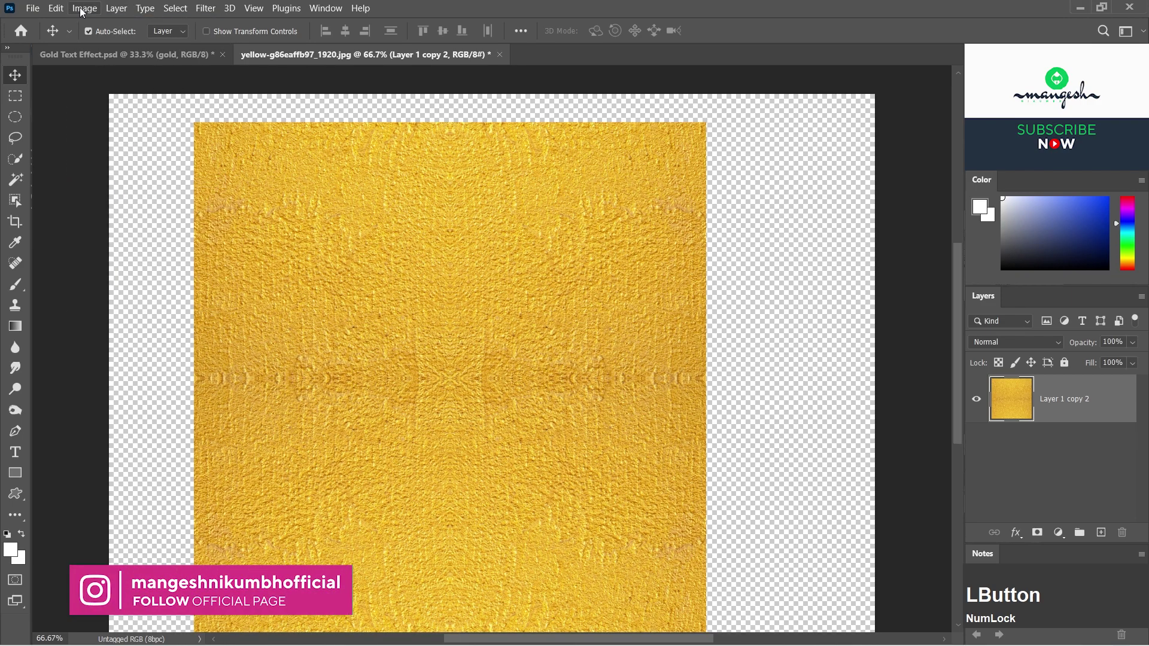
{"action": "left_click", "coordinate": [84, 10]}
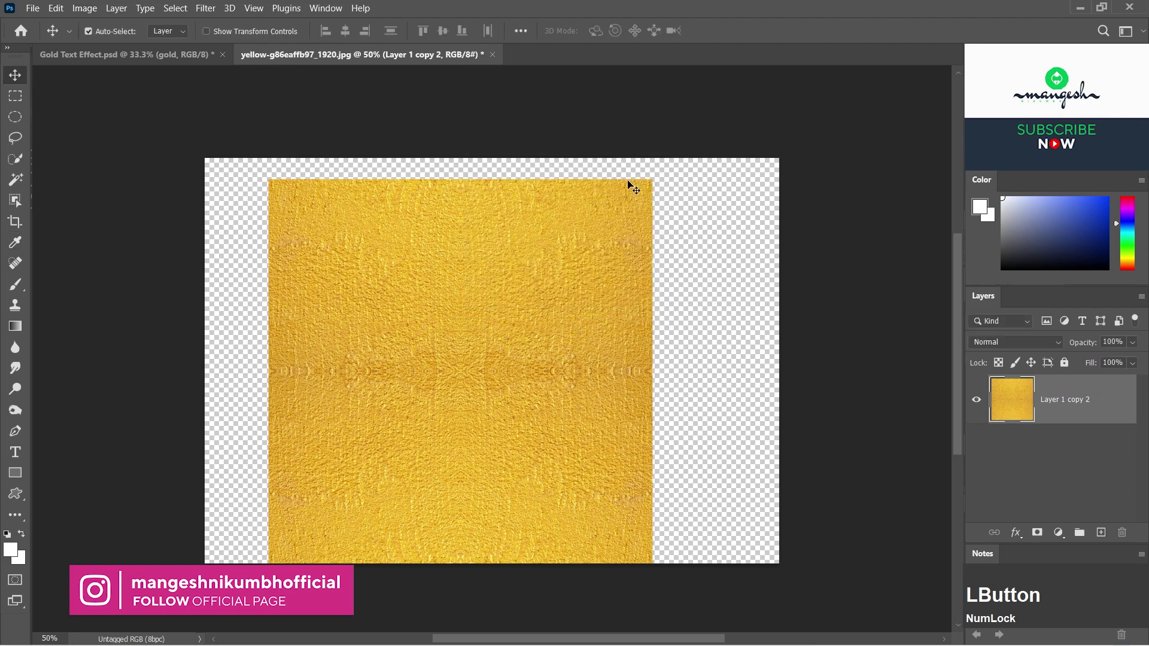
{"action": "key", "text": "ctrl+0"}
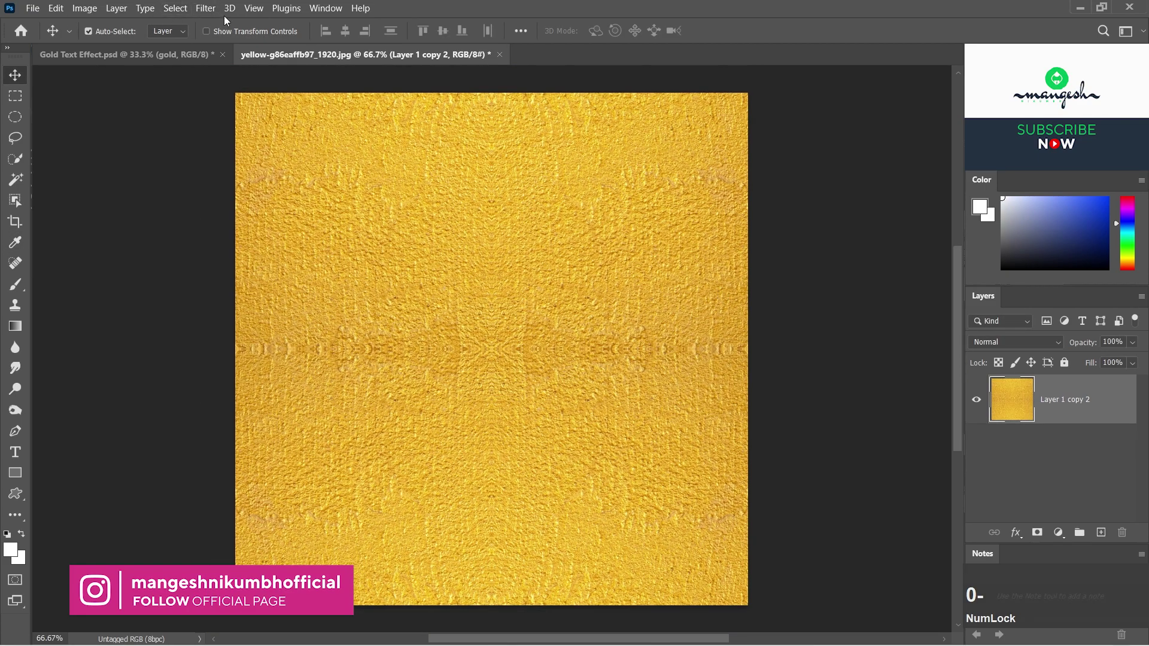
- Apply a Camera Raw Filter raising texture, clarity, vibrance and sharpening on the gold texture
{"action": "left_click", "coordinate": [211, 13]}
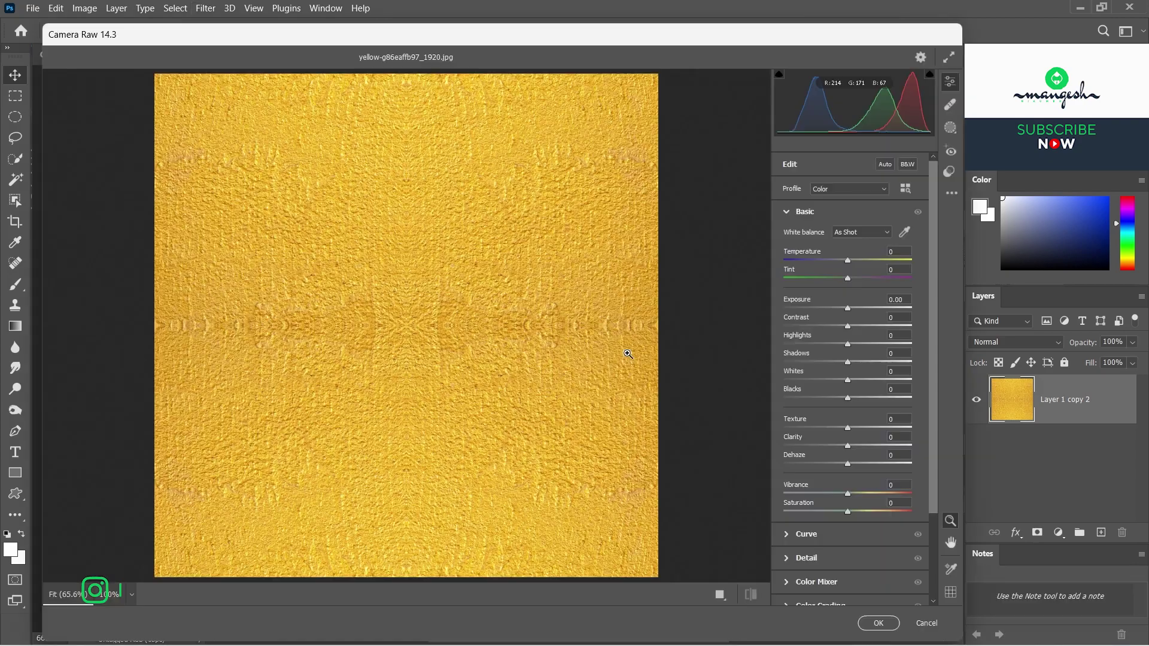
{"action": "left_click", "coordinate": [852, 450]}
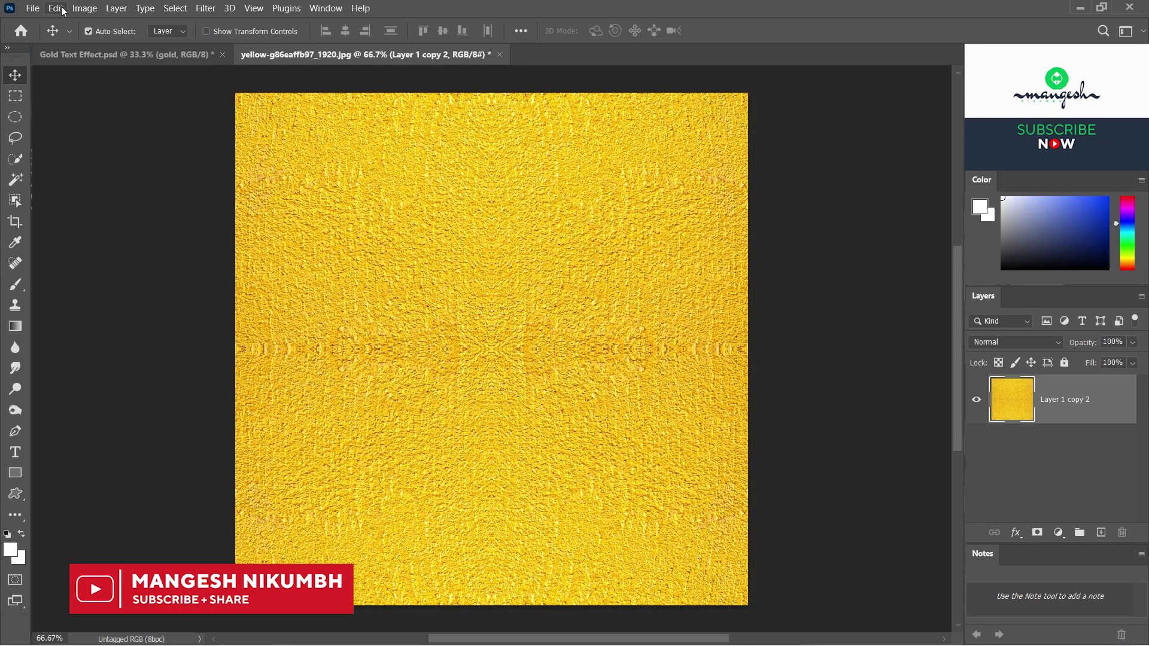
- Define the adjusted texture as a new pattern named 'gold'
{"action": "left_click", "coordinate": [62, 9]}
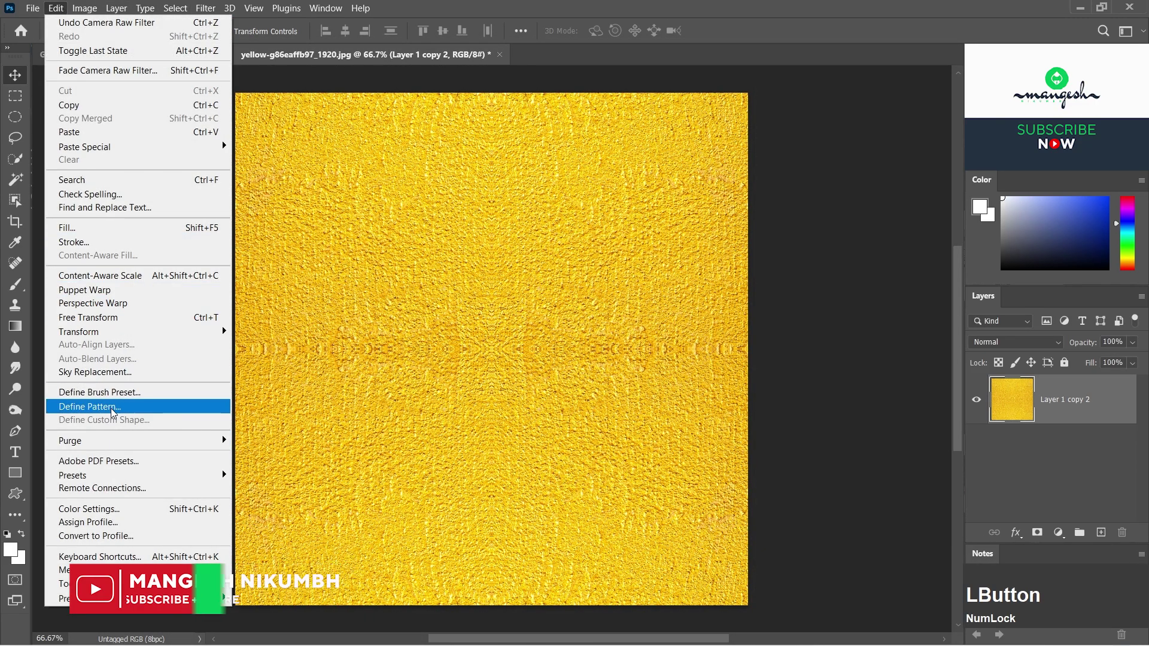
{"action": "type", "text": "gold"}
{"action": "left_click", "coordinate": [728, 211]}
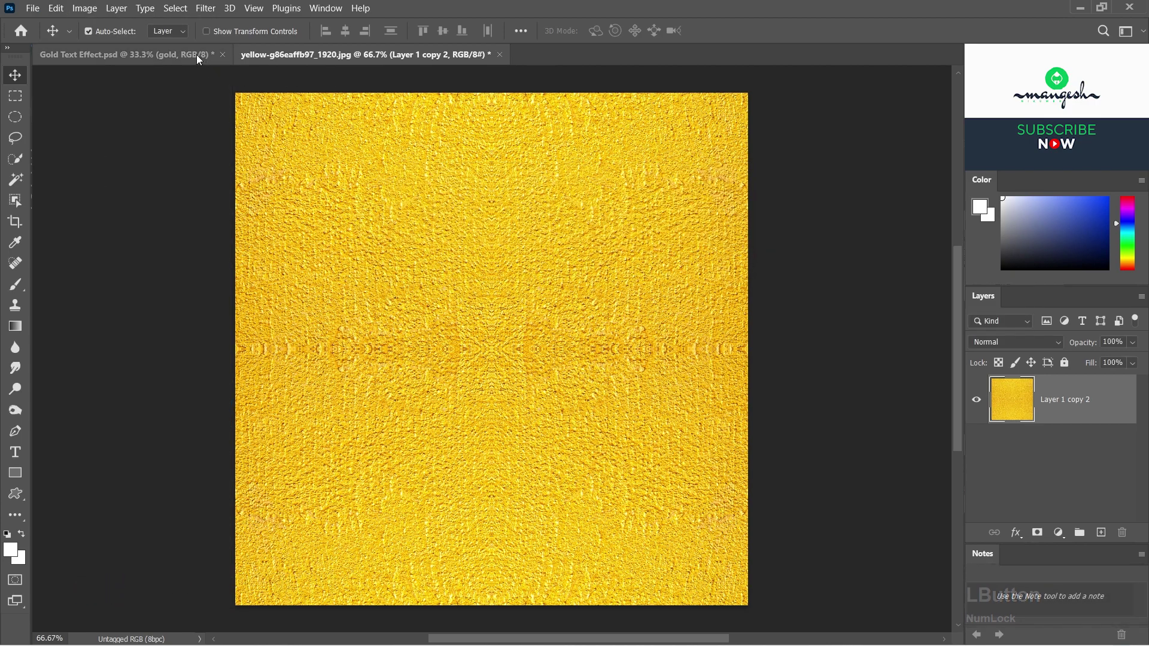
- Add a Pattern Overlay style on the gold layer using the new gold pattern
{"action": "left_click", "coordinate": [197, 57]}
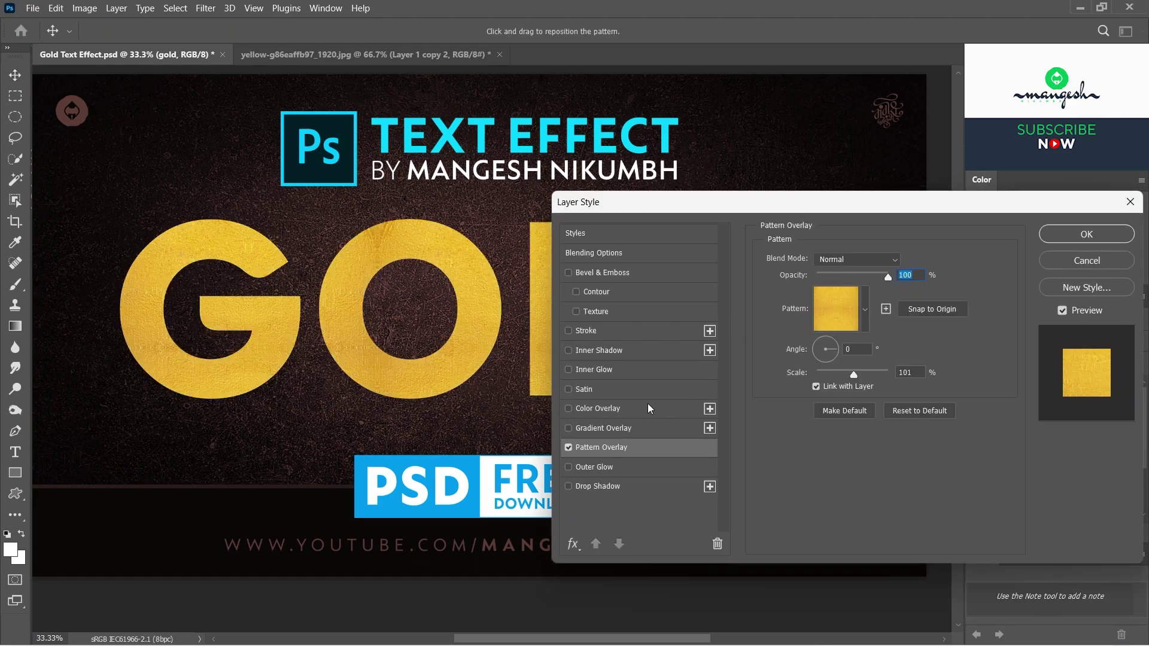
{"action": "left_click", "coordinate": [865, 306]}
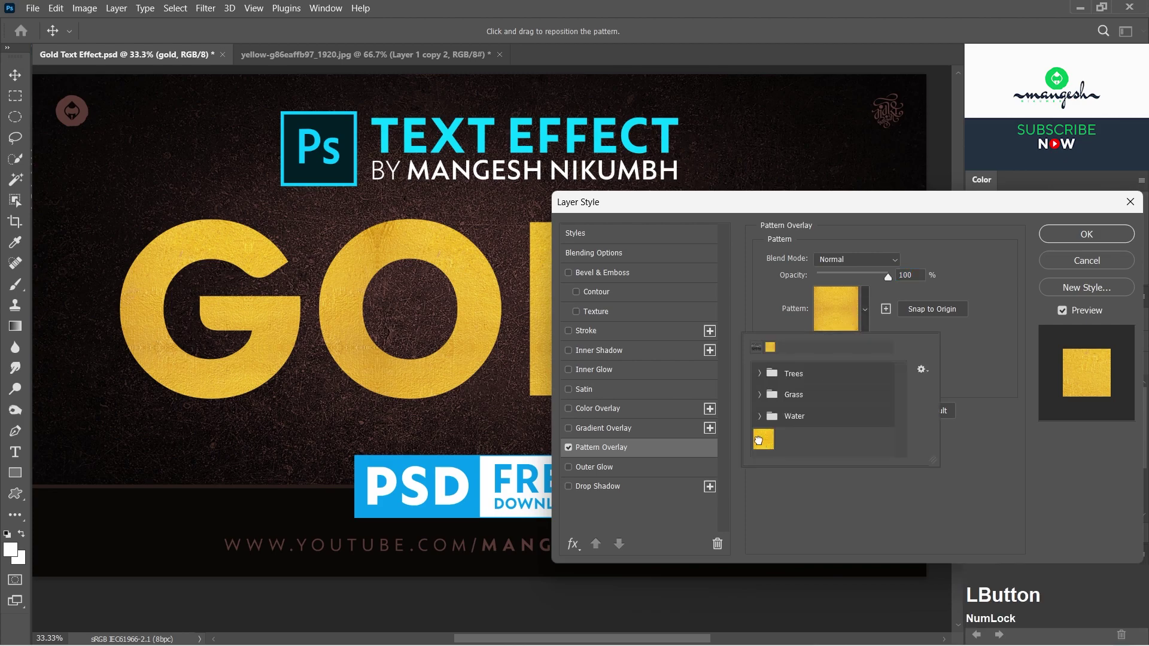
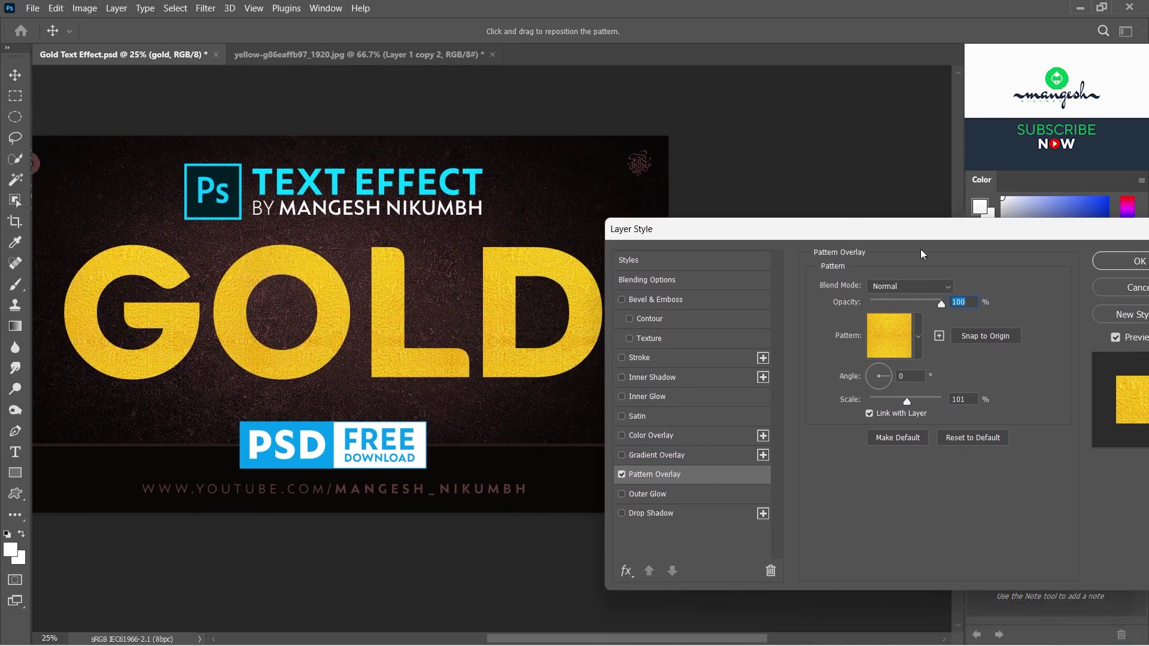
- Enable Bevel & Emboss with a black bevel shadow at 10% opacity
{"action": "left_click", "coordinate": [678, 299]}
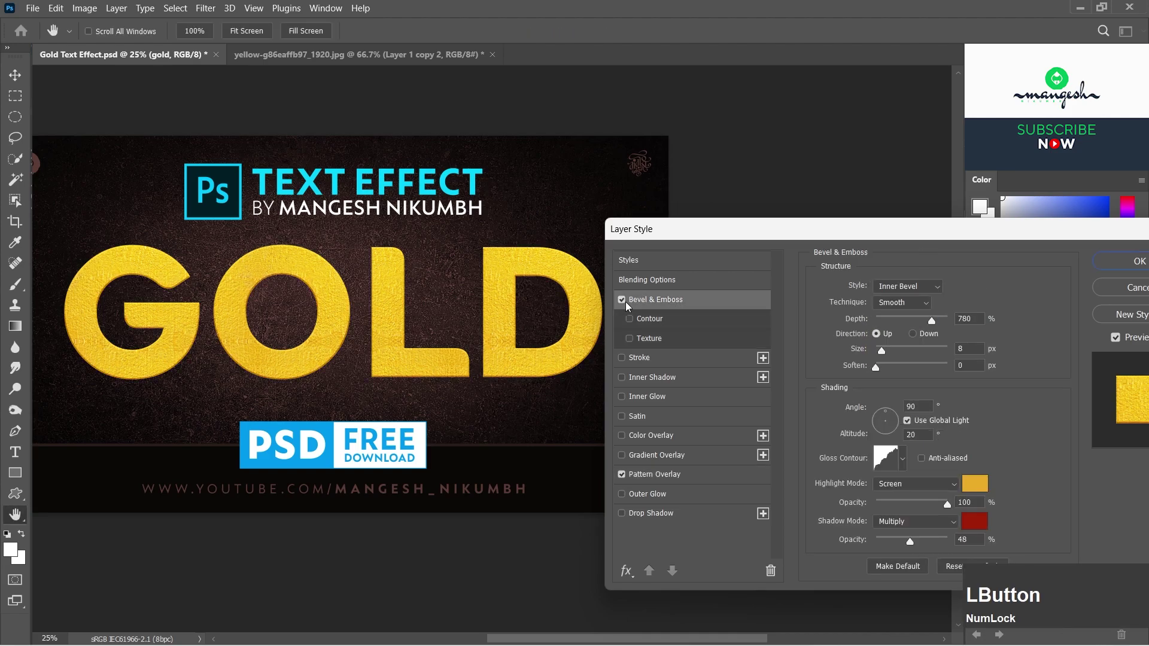
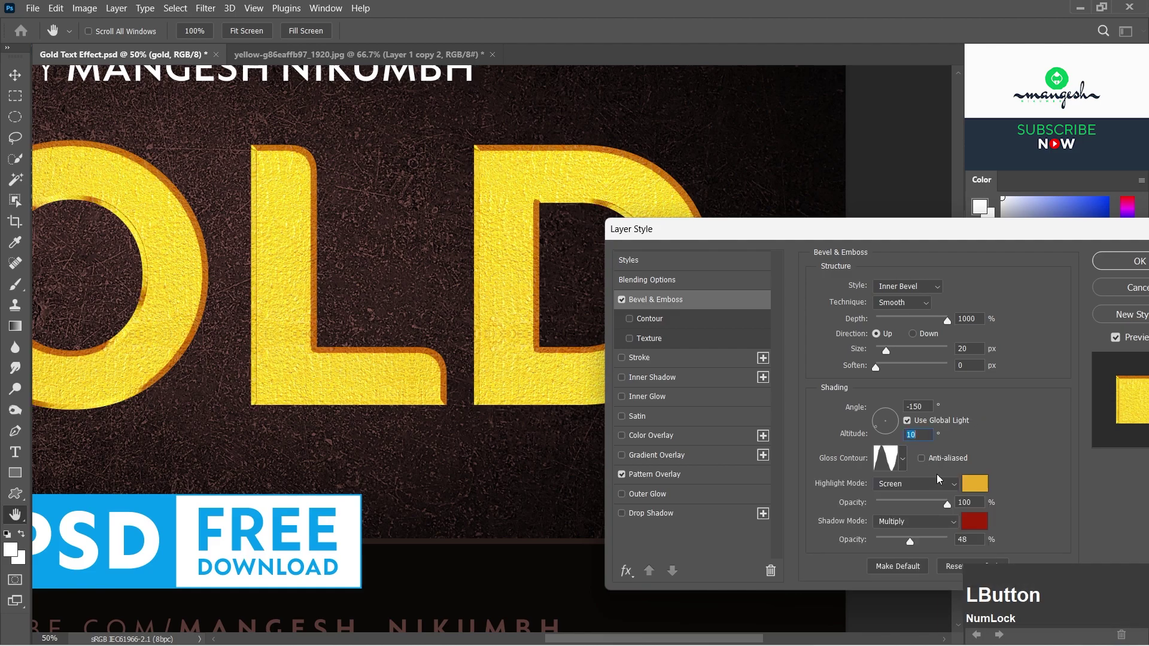
{"action": "left_click", "coordinate": [911, 548]}
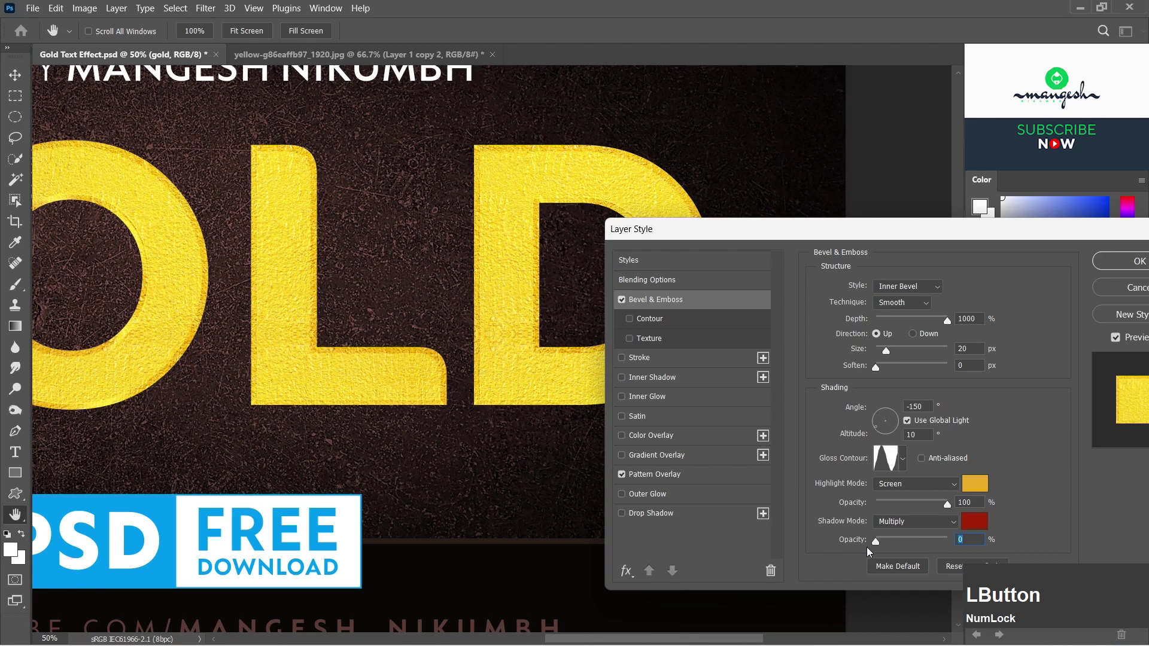
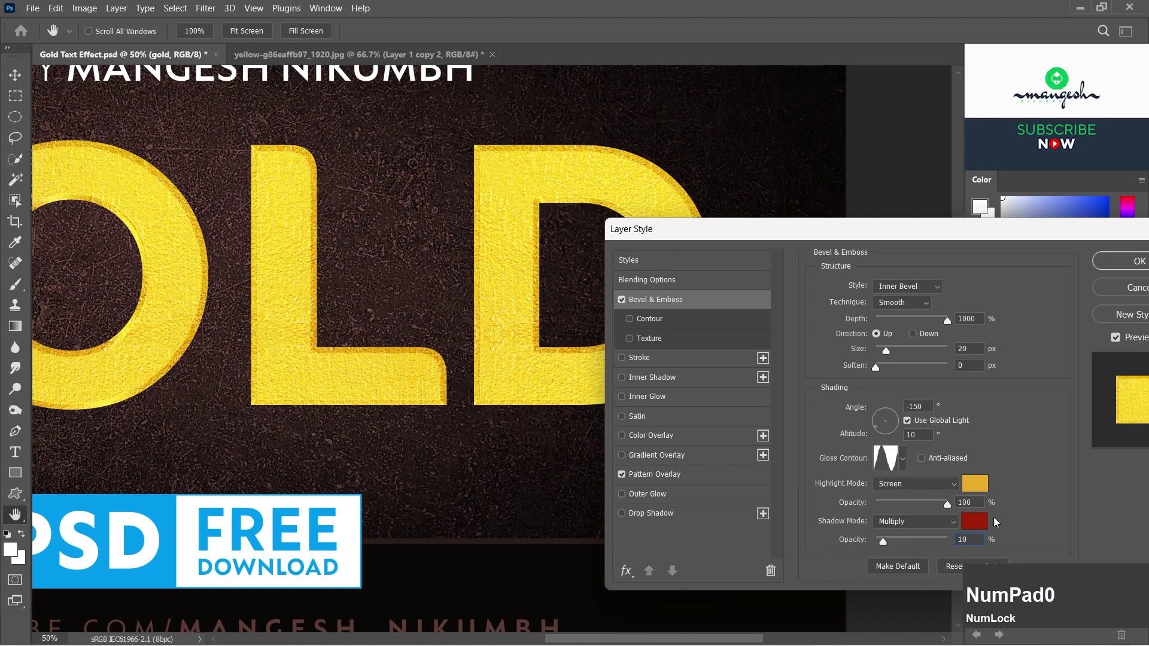
{"action": "left_click", "coordinate": [984, 524]}
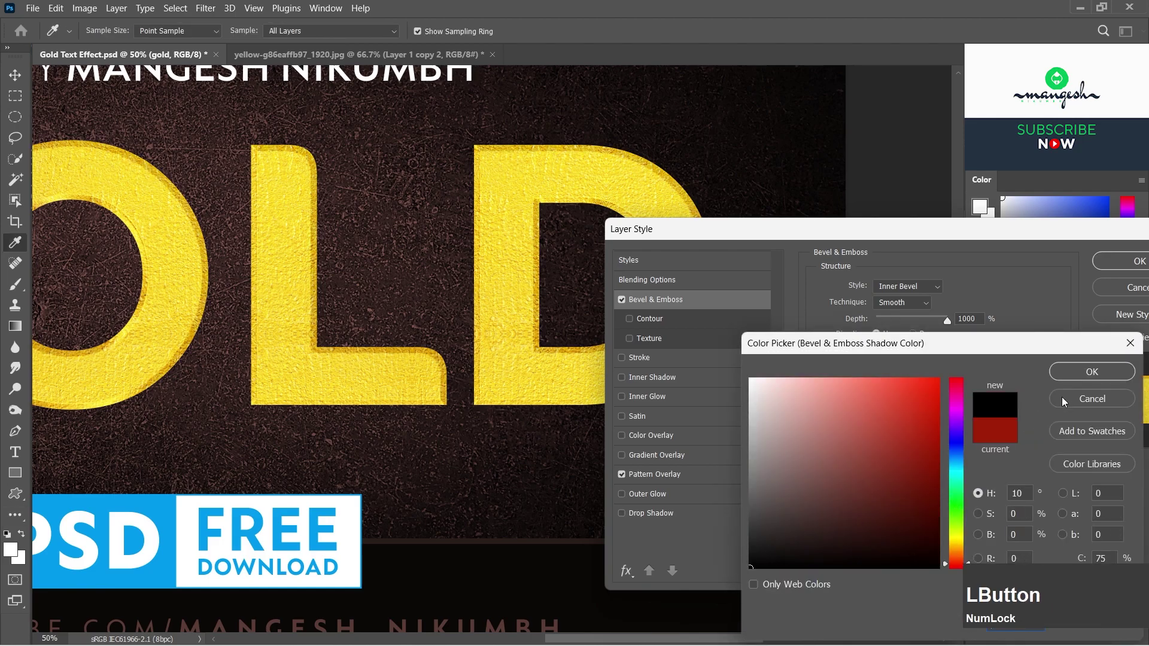
{"action": "left_click", "coordinate": [974, 485]}
- Set the bevel highlight to the golden colour #fdb913 and confirm it
{"action": "key", "text": "KP_0"}
{"action": "key", "text": "Tab"}
{"action": "key", "text": "KP_3"}
{"action": "key", "text": "KP_0"}
{"action": "key", "text": "Tab"}
{"action": "key", "text": "KP_1"}
{"action": "key", "text": "KP_0"}
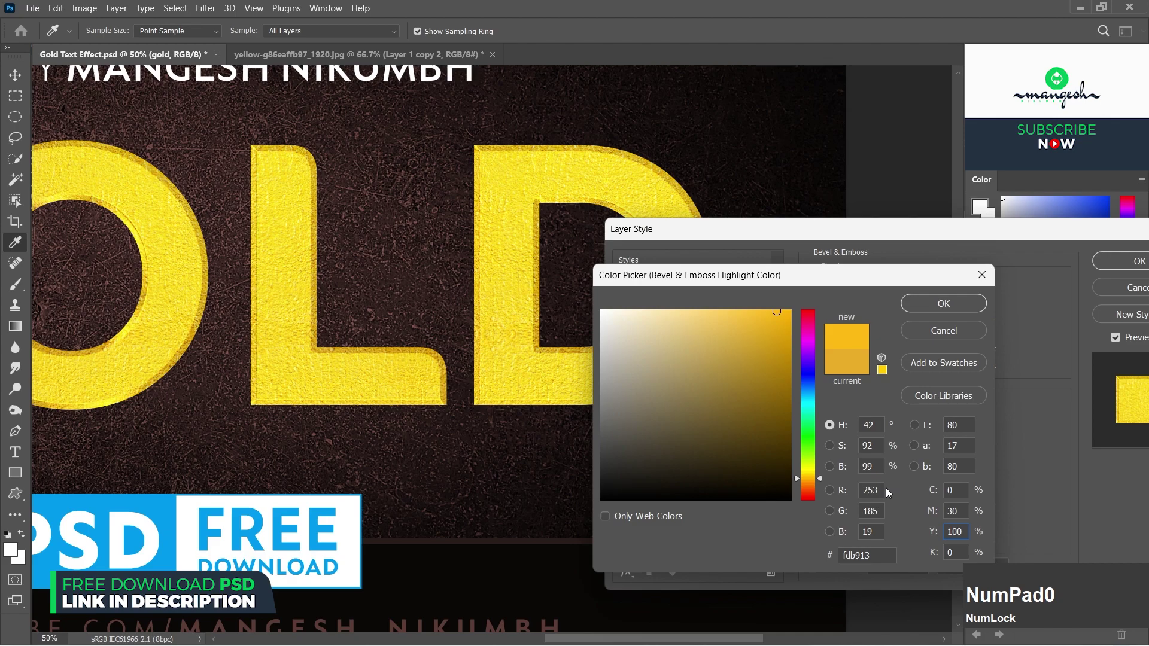
{"action": "left_click", "coordinate": [945, 303]}
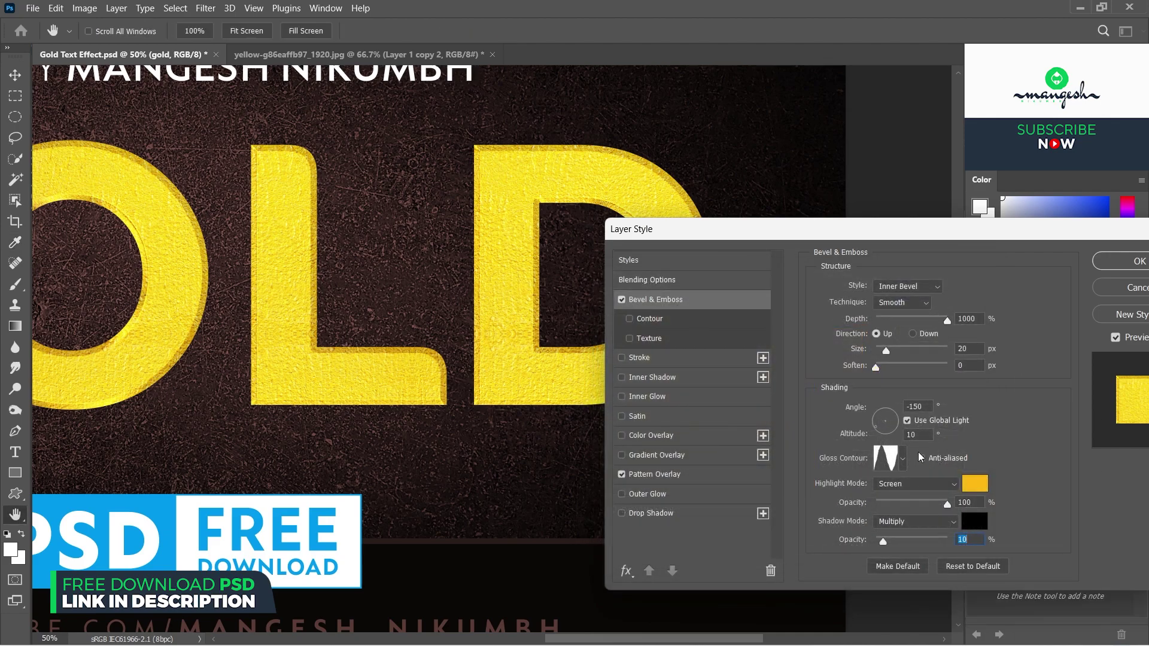
- Turn on the bevel Contour and choose a shaped edge contour
{"action": "left_click", "coordinate": [656, 319]}
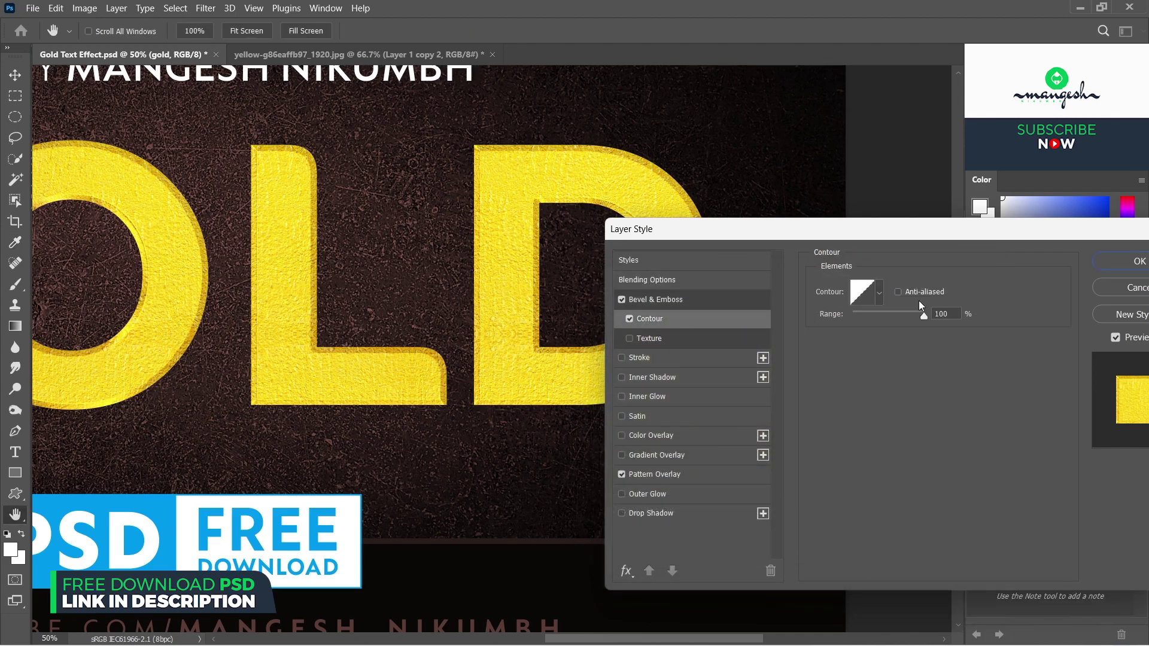
{"action": "left_click", "coordinate": [877, 286]}
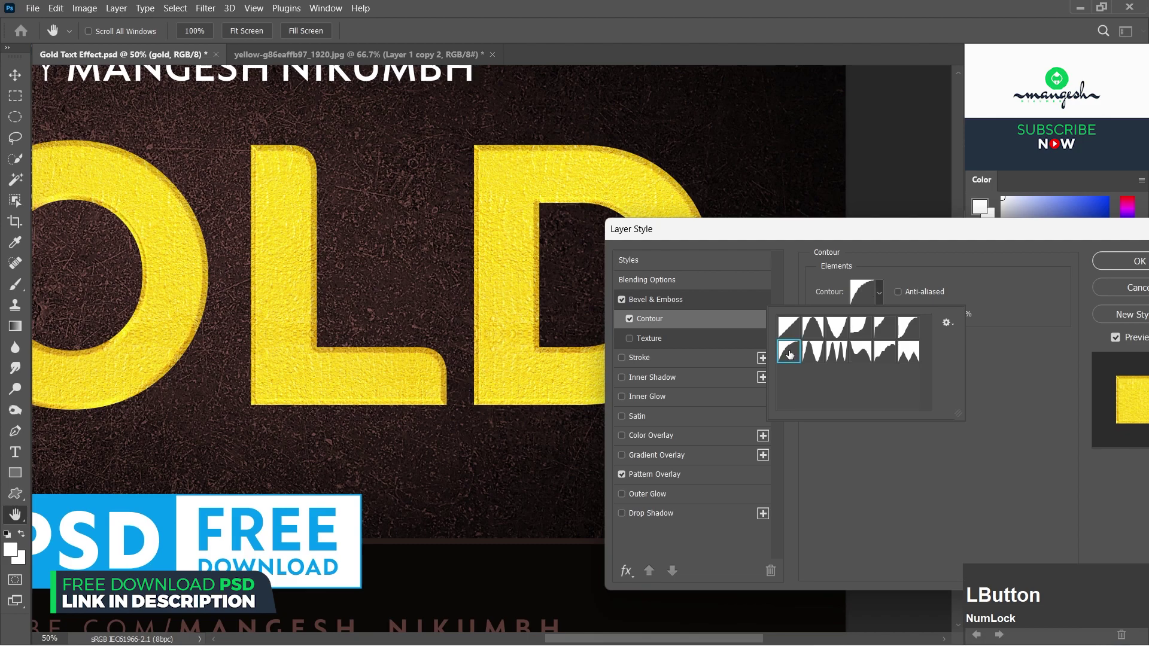
{"action": "key", "text": "KP_5"}
{"action": "key", "text": "KP_0"}
{"action": "key", "text": "Tab"}
- Enable Inner Shadow and change its colour to dark red (R 100)
{"action": "left_click", "coordinate": [682, 379]}
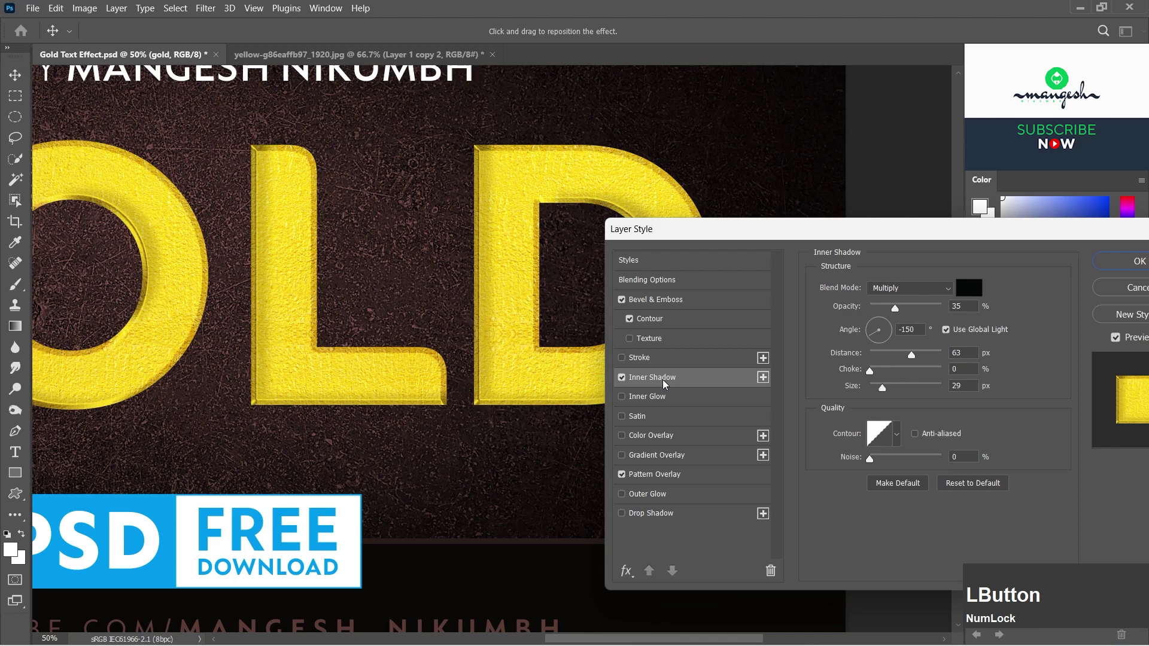
{"action": "left_click", "coordinate": [970, 281]}
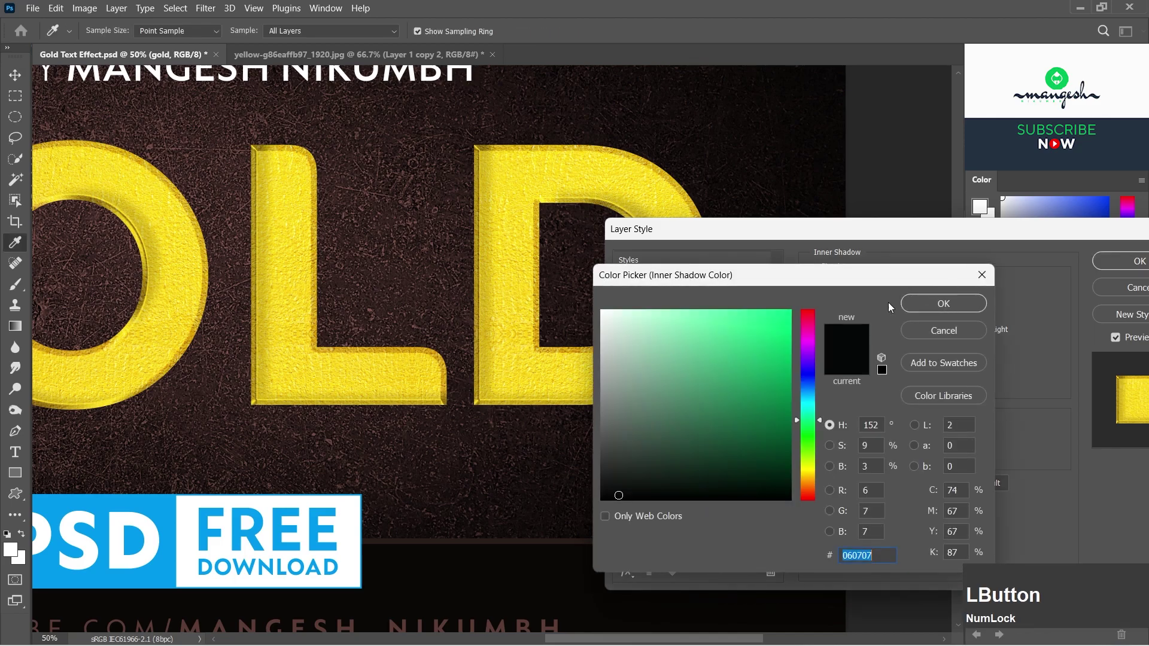
{"action": "key", "text": "KP_1"}
{"action": "key", "text": "KP_0"}
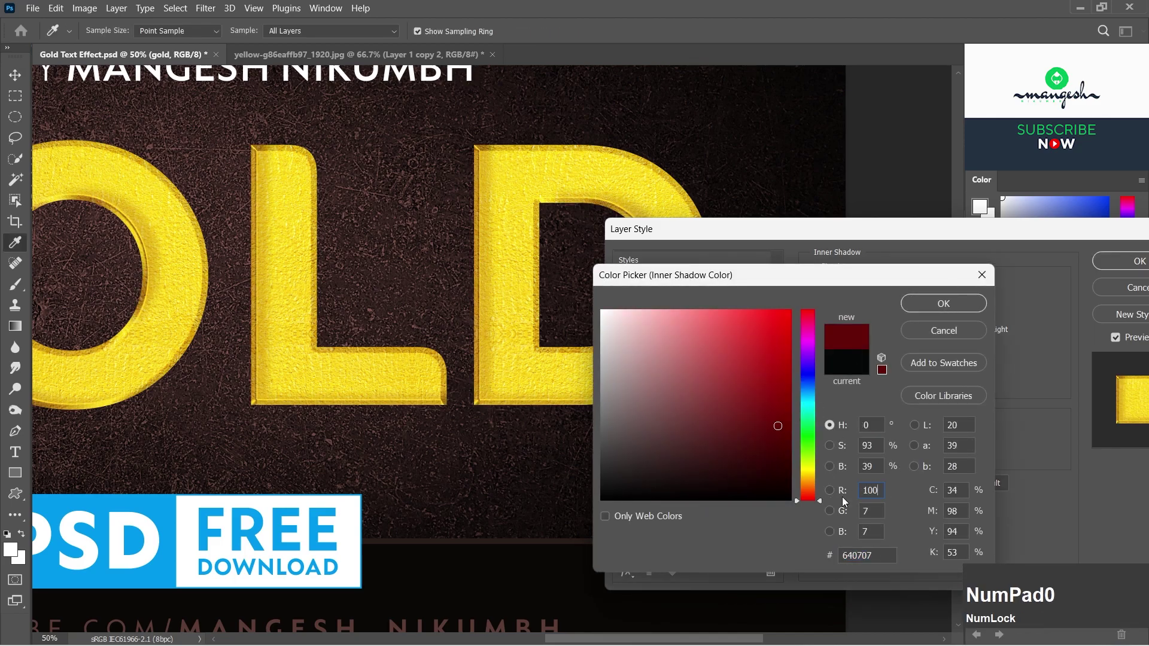
{"action": "key", "text": "Tab"}
- Set the inner shadow's distance 15 and size 250 and choose the Overlay blend mode
{"action": "key", "text": "KP_6"}
{"action": "key", "text": "KP_0"}
{"action": "key", "text": "Tab"}
{"action": "key", "text": "KP_4"}
{"action": "key", "text": "KP_0"}
{"action": "key", "text": "Tab"}
{"action": "left_click", "coordinate": [941, 306]}
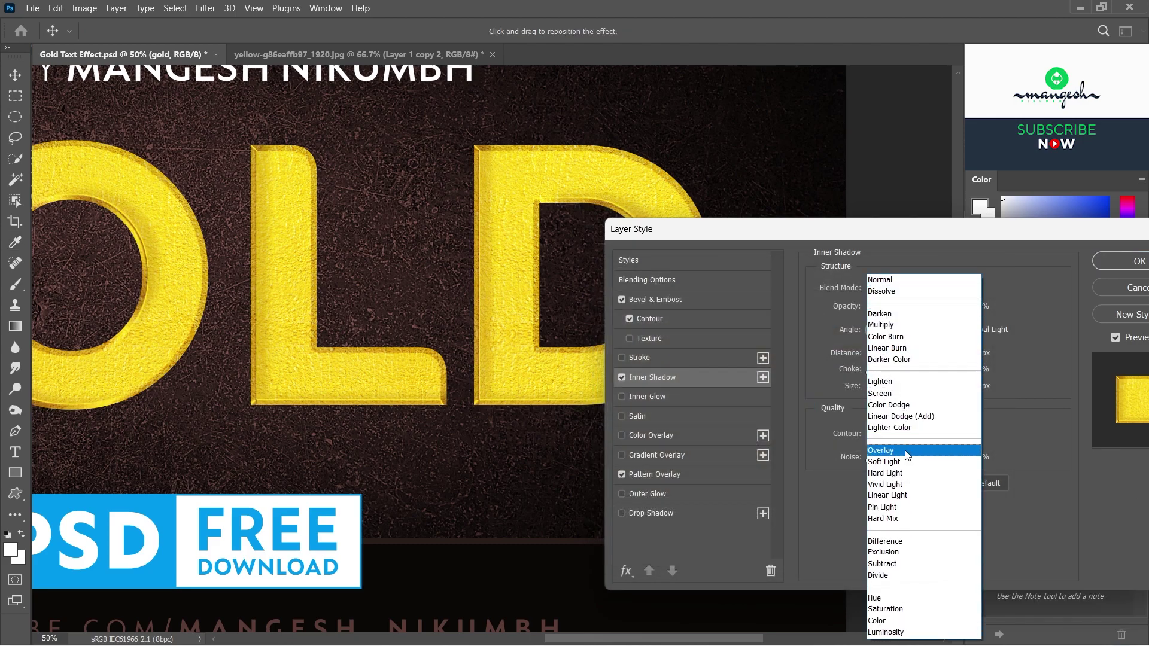
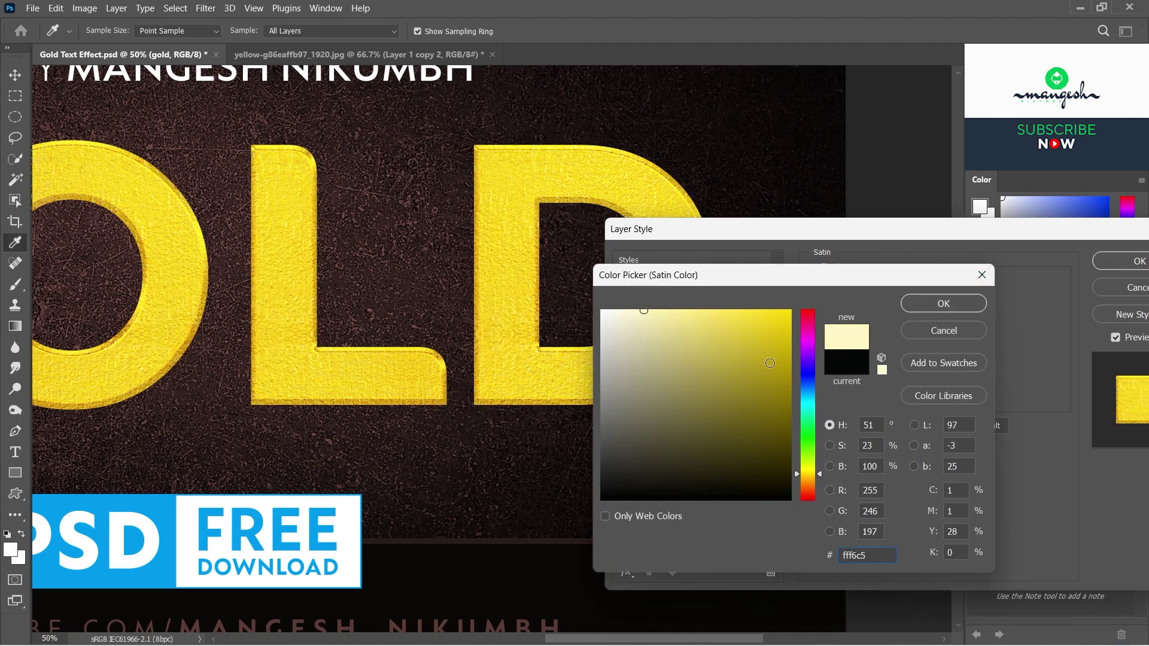
- Confirm the pale peach satin colour #ffdbc5 and pick the satin contour shape
{"action": "left_click", "coordinate": [813, 487]}
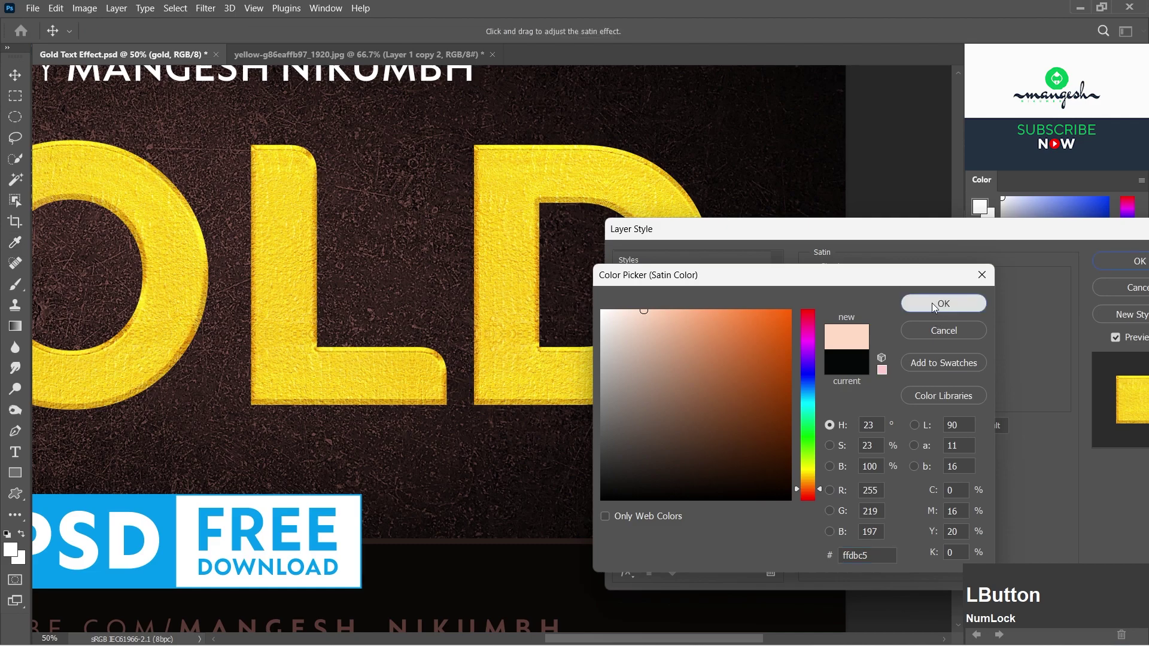
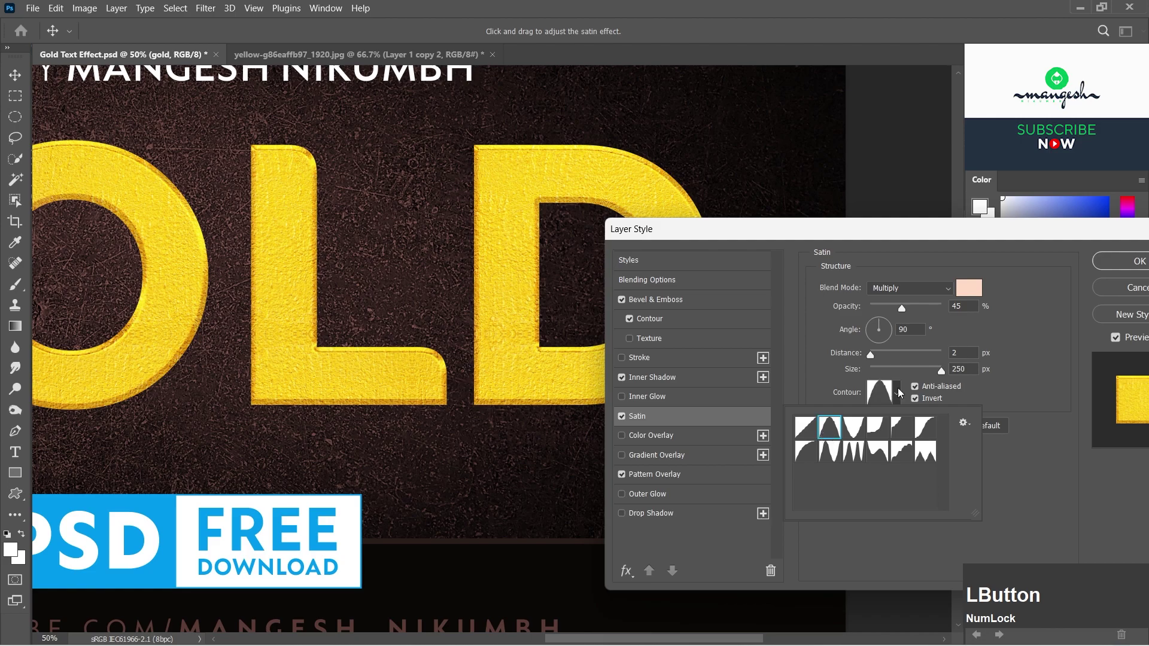
{"action": "key", "text": "KP_5"}
{"action": "key", "text": "KP_0"}
- Set the Gradient Overlay to Hard Light at 60% and edit its dark-to-transparent gradient
{"action": "left_click", "coordinate": [667, 459]}
{"action": "double_click", "coordinate": [957, 330]}
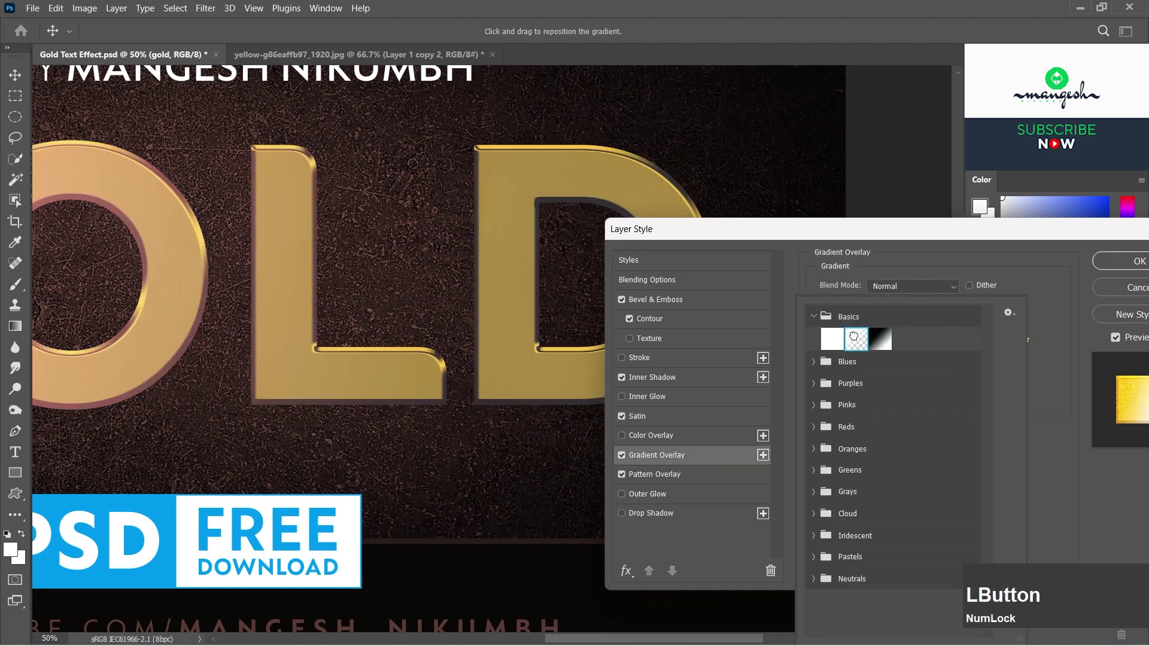
{"action": "left_click", "coordinate": [945, 286]}
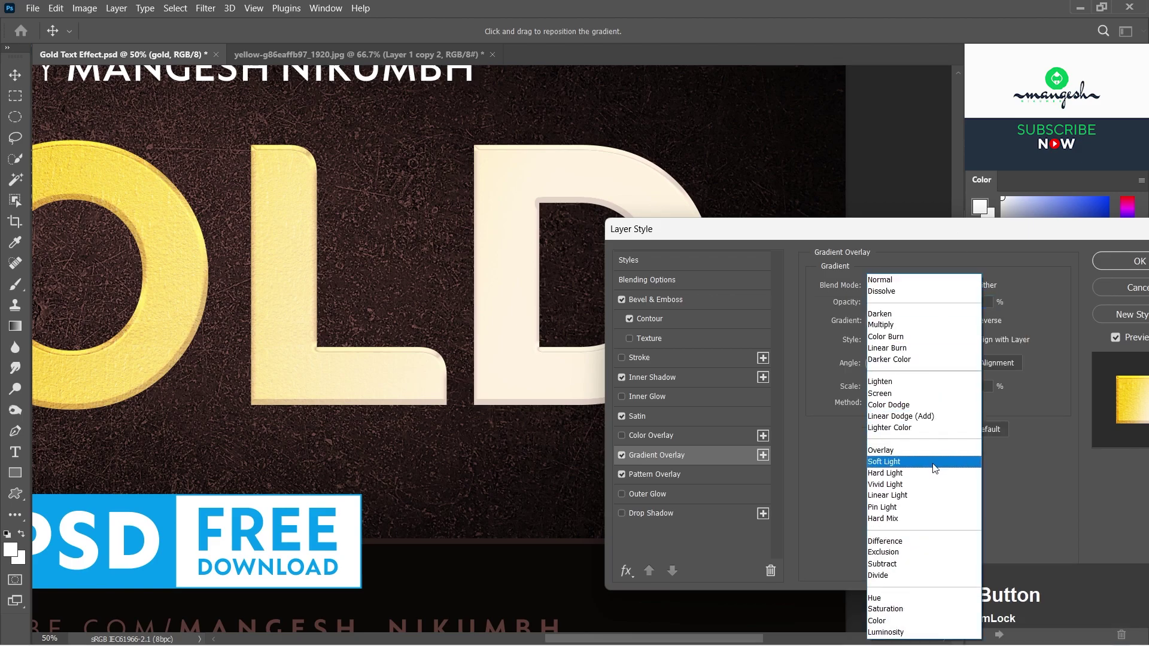
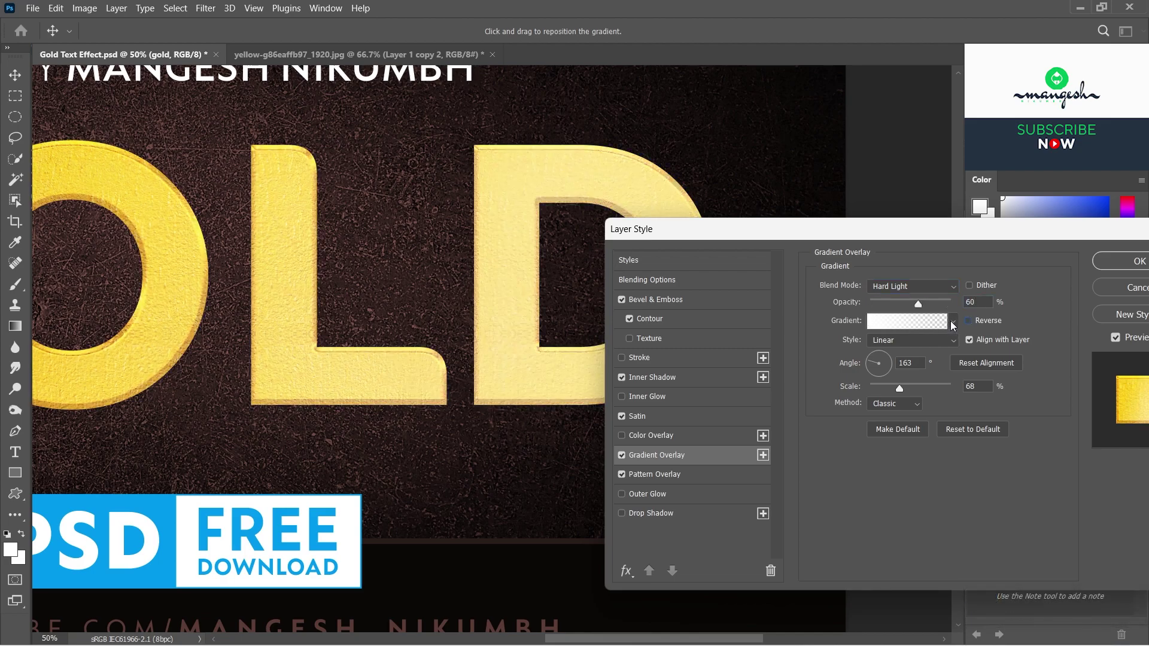
{"action": "left_click", "coordinate": [908, 323]}
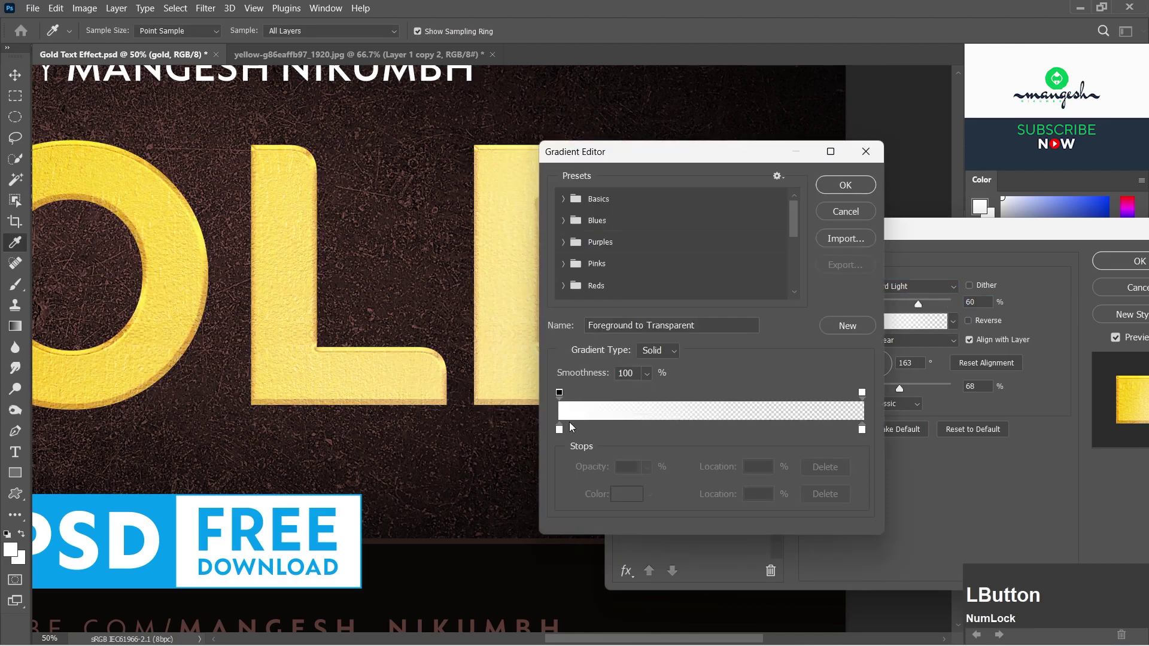
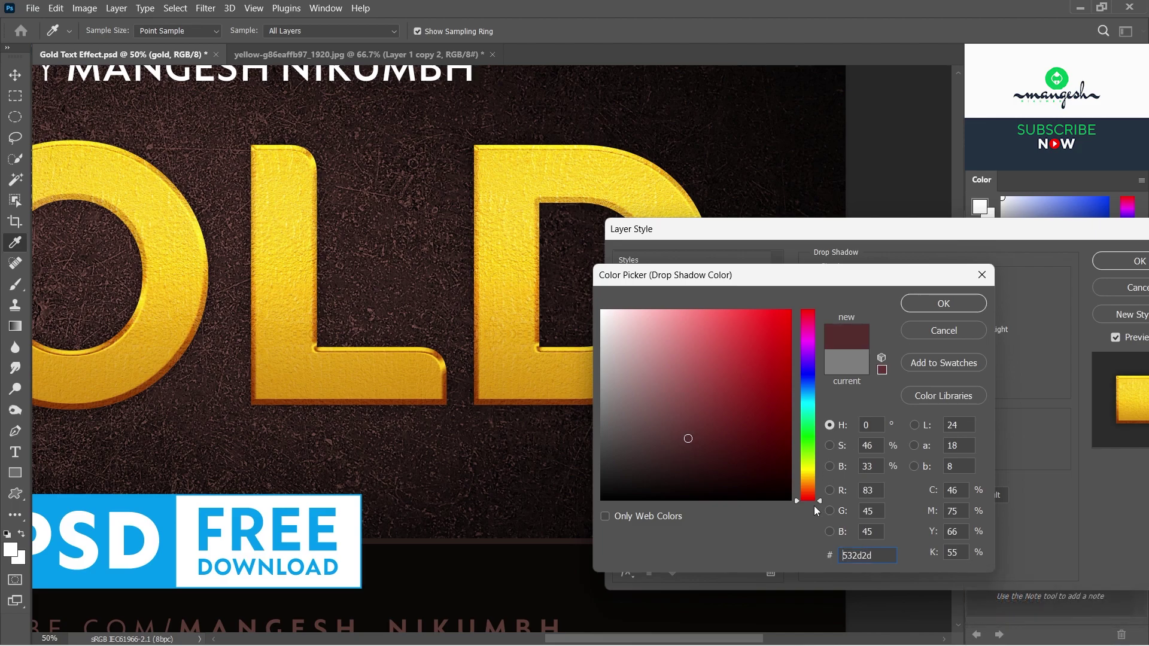
- Stack three dark brown #382418 drop shadows of differing opacity and size, then commit the style
{"action": "left_click", "coordinate": [809, 493]}
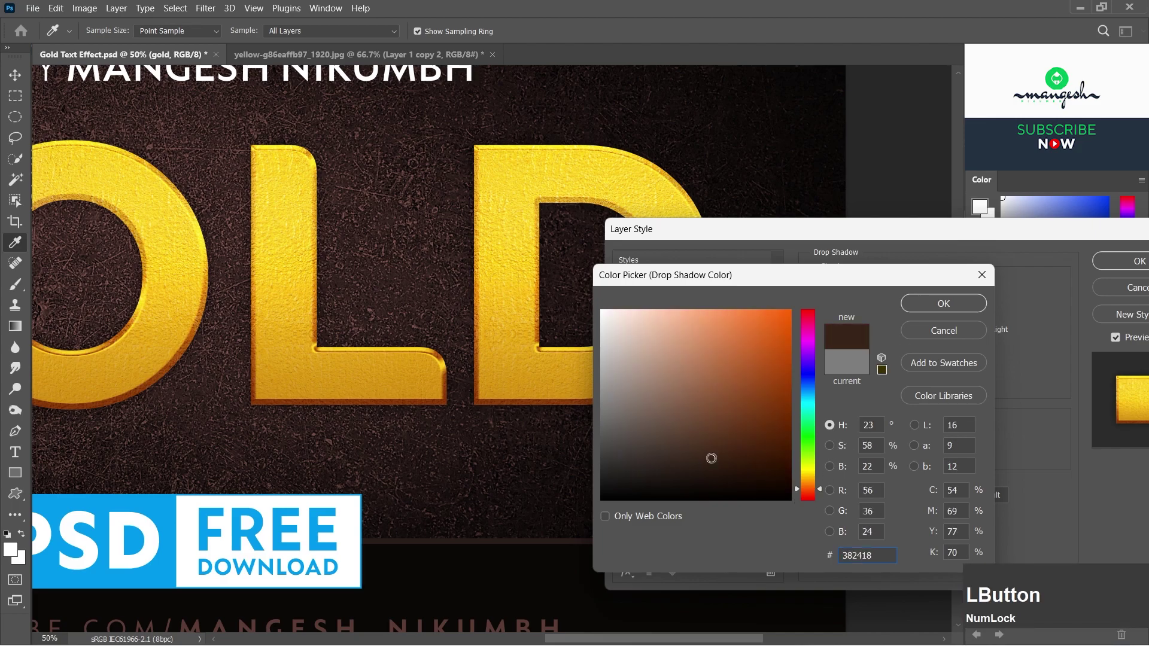
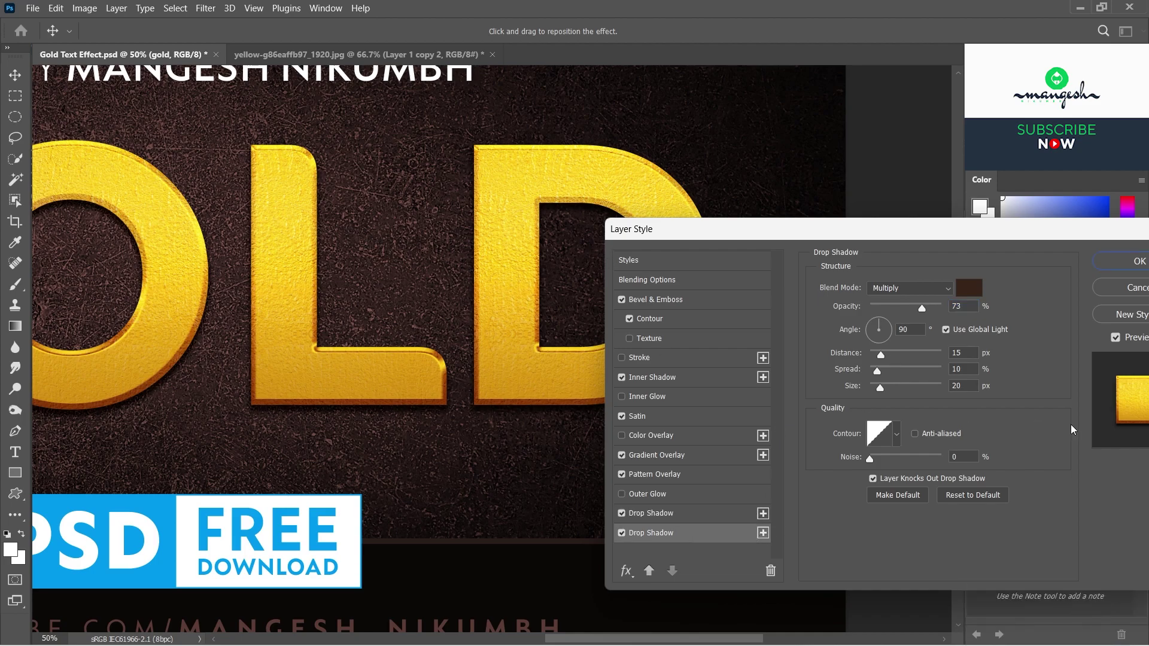
{"action": "left_click", "coordinate": [925, 312]}
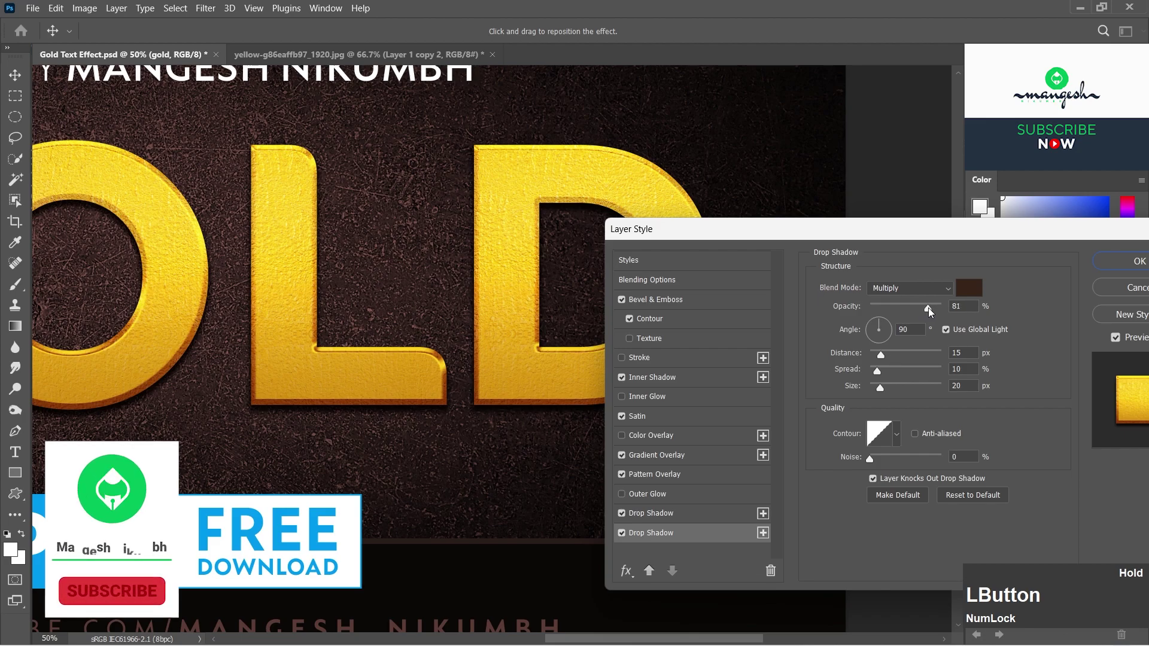
{"action": "left_click", "coordinate": [887, 359]}
{"action": "left_click", "coordinate": [885, 392]}
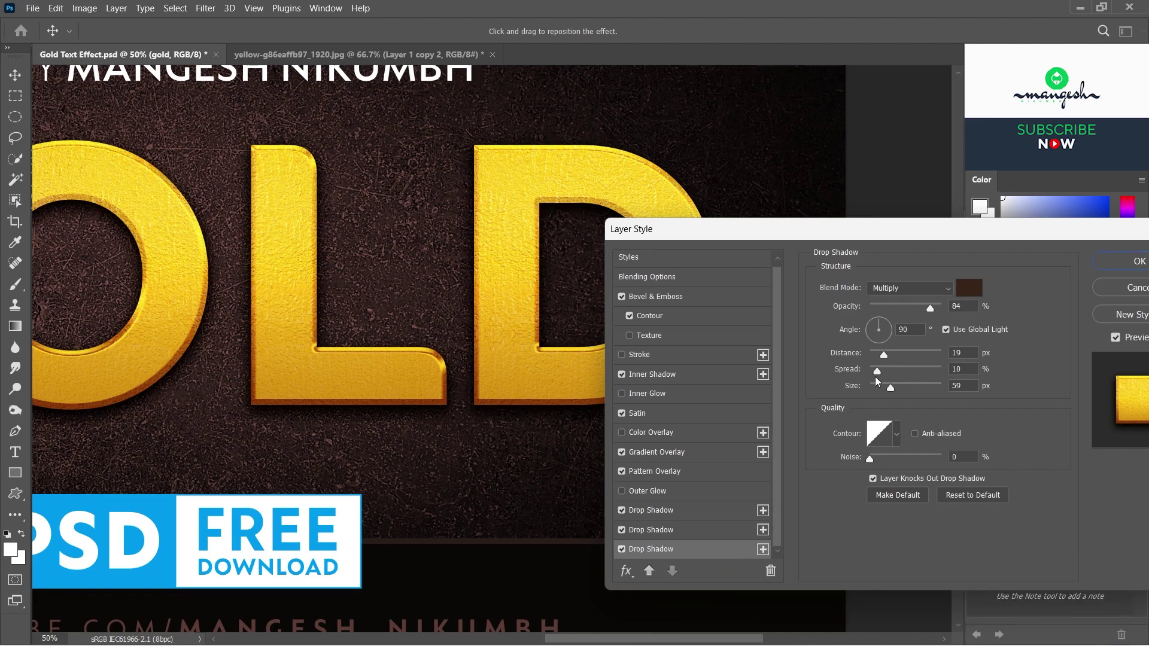
{"action": "left_click", "coordinate": [933, 309]}
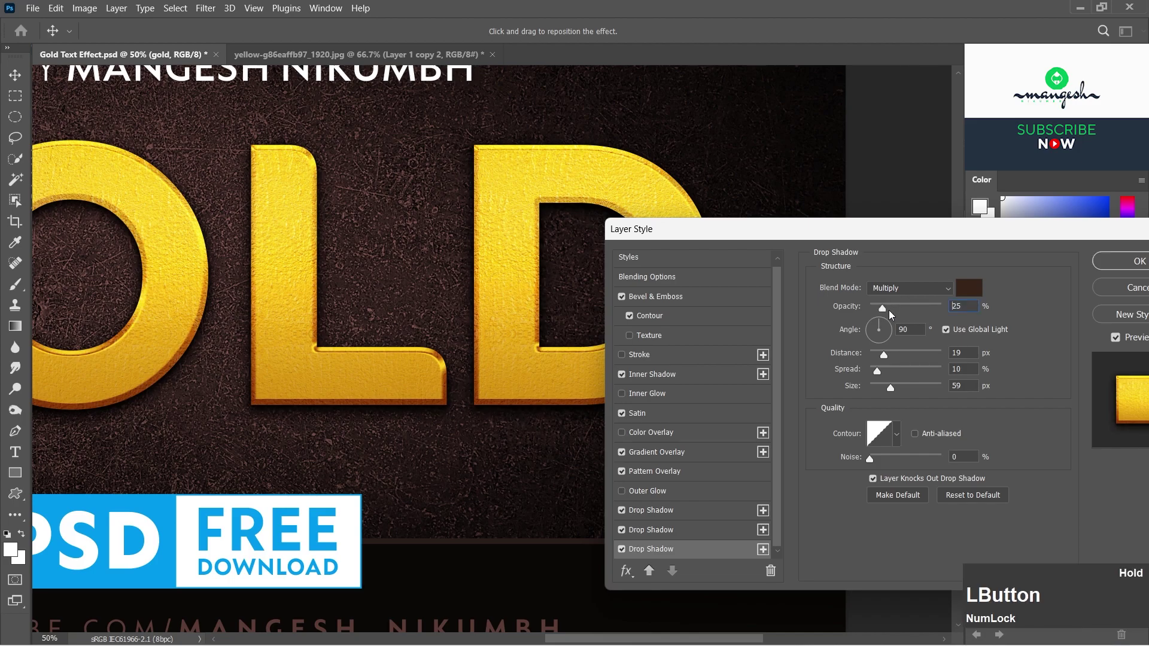
{"action": "left_click", "coordinate": [894, 389]}
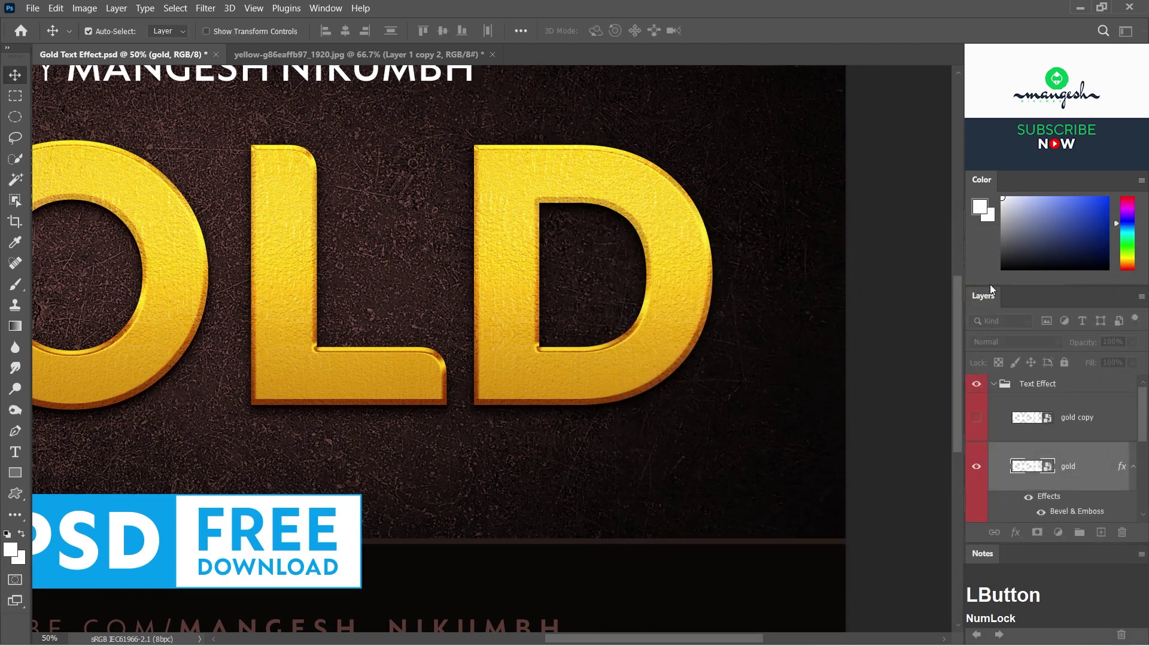
- Fit the design in view and reopen the gold layer's style settings
{"action": "key", "text": "ctrl+0"}
{"action": "type", "text": "0-"}
{"action": "left_click", "coordinate": [980, 470]}
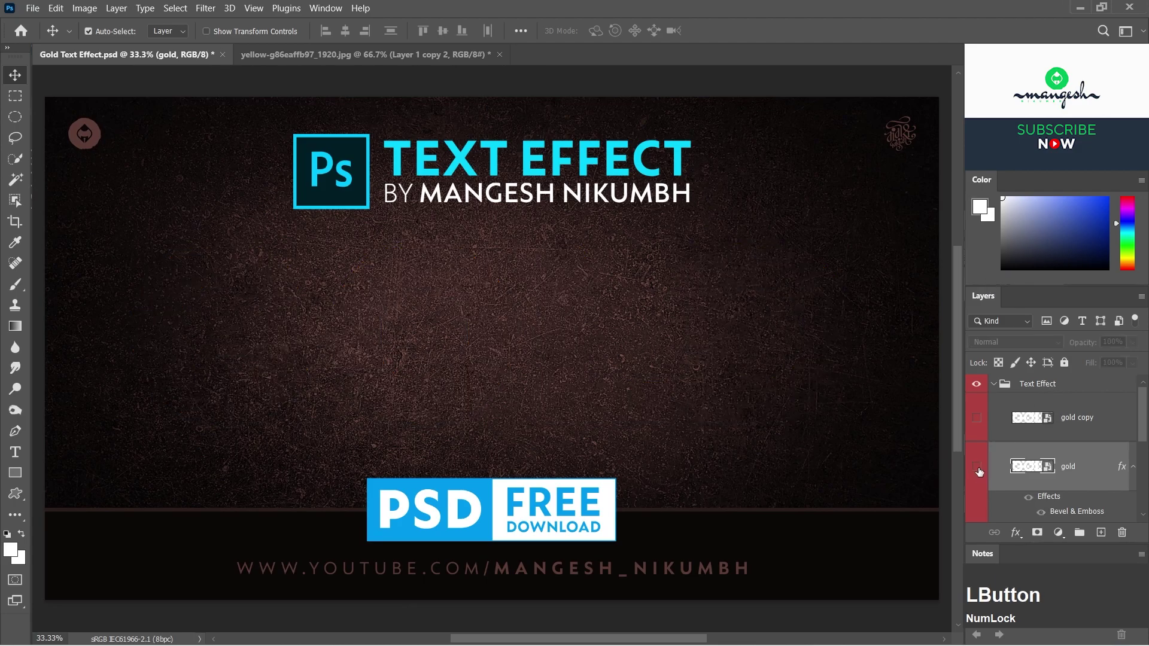
{"action": "left_click", "coordinate": [1087, 429]}
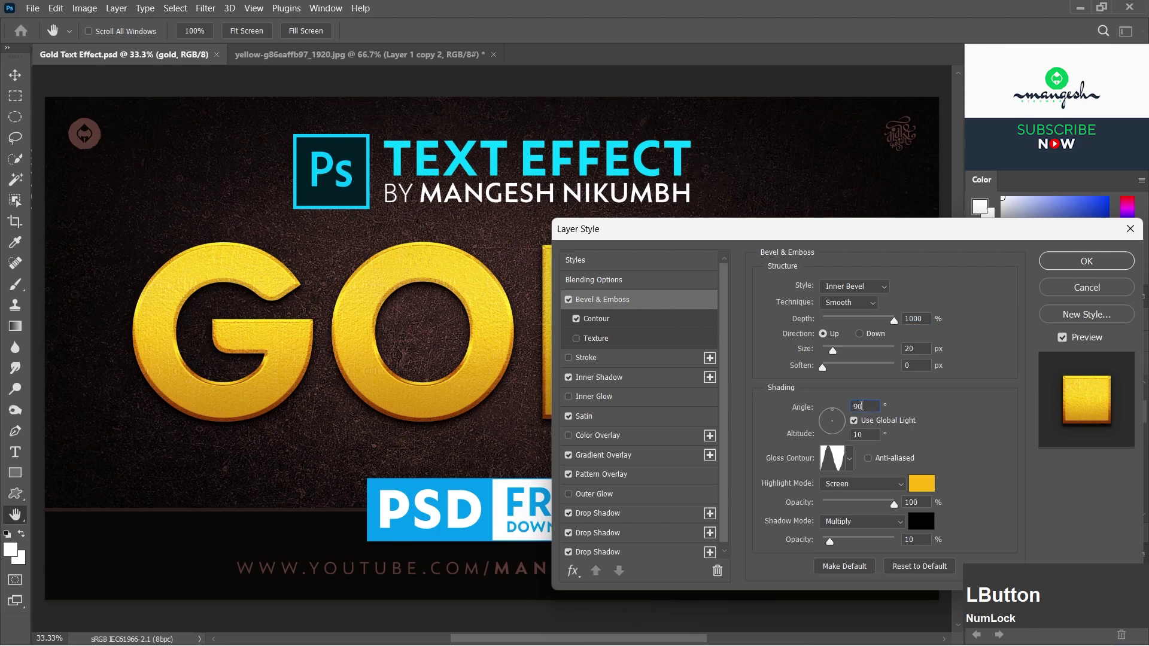
- Change the Bevel & Emboss lighting angle to -150° and confirm
{"action": "key", "text": "KP_Subtract"}
{"action": "key", "text": "KP_1"}
{"action": "key", "text": "KP_5"}
{"action": "key", "text": "KP_0"}
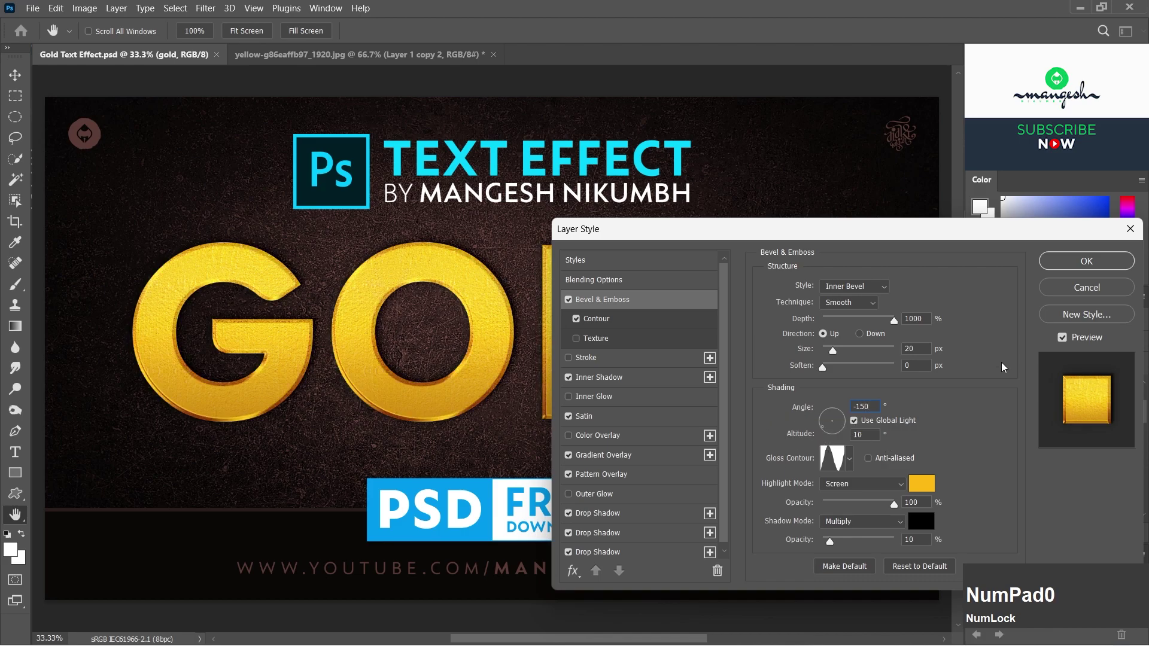
{"action": "left_click", "coordinate": [1071, 269]}
- Make the gold copy layer visible again
{"action": "scroll", "scroll_direction": "up", "scroll_amount": 3}
{"action": "left_click", "coordinate": [1131, 468]}
{"action": "scroll", "scroll_direction": "up", "scroll_amount": 3}
- Add a Bevel & Emboss effect to gold copy and reset it to defaults
{"action": "left_click", "coordinate": [980, 418]}
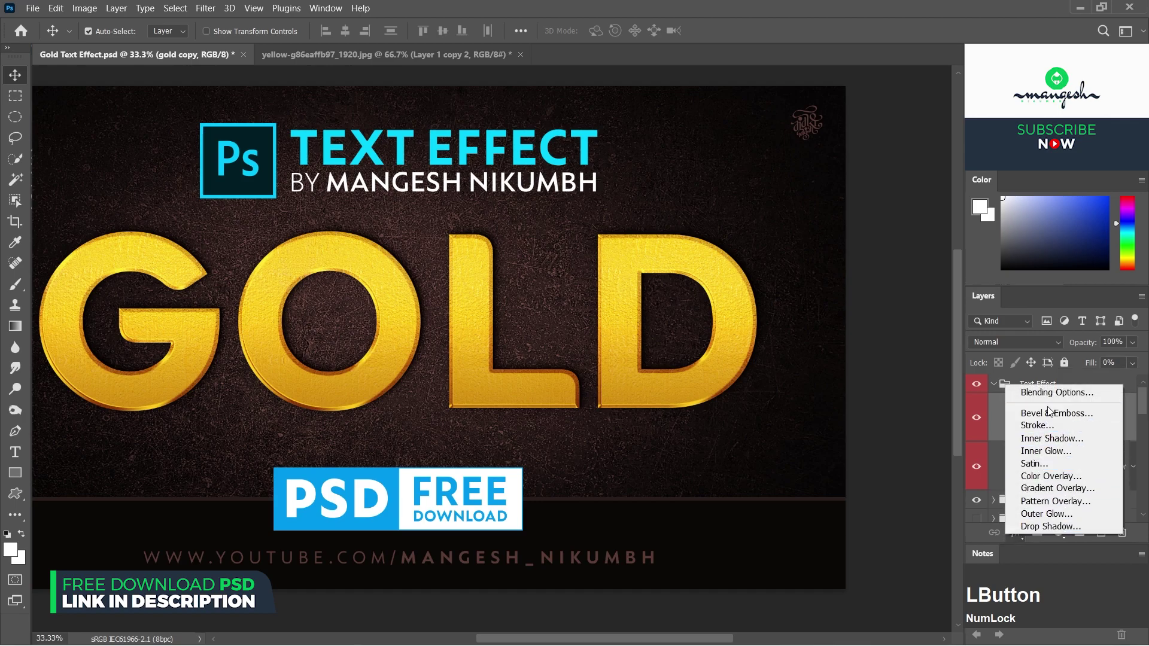
{"action": "left_click", "coordinate": [852, 346]}
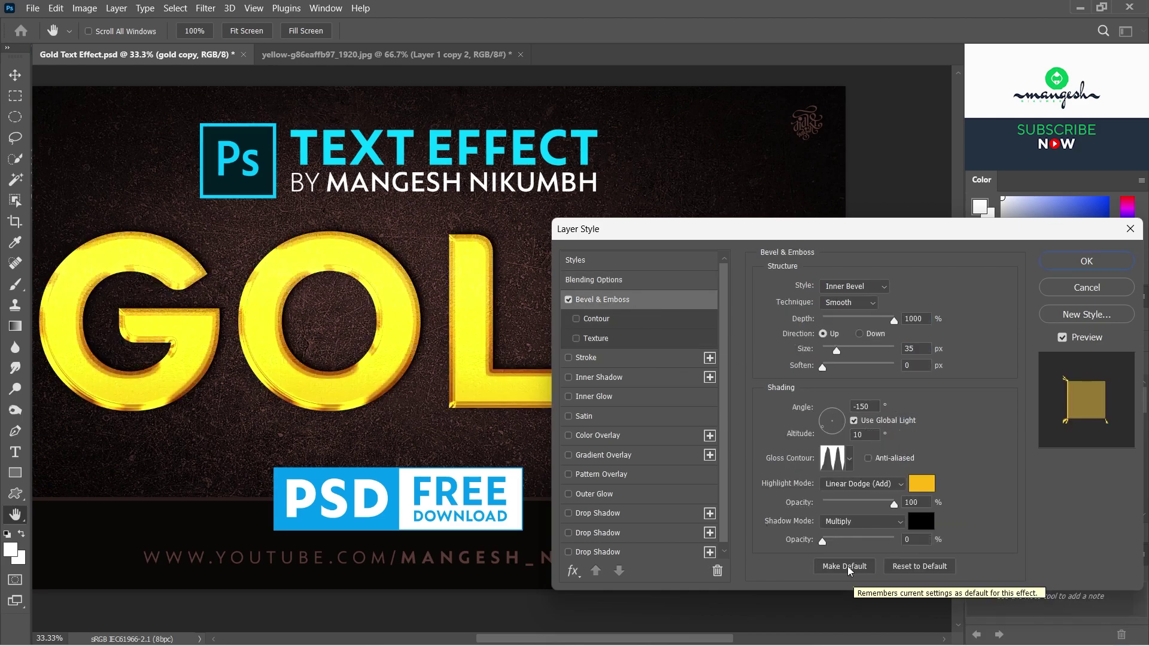
{"action": "left_click", "coordinate": [903, 570]}
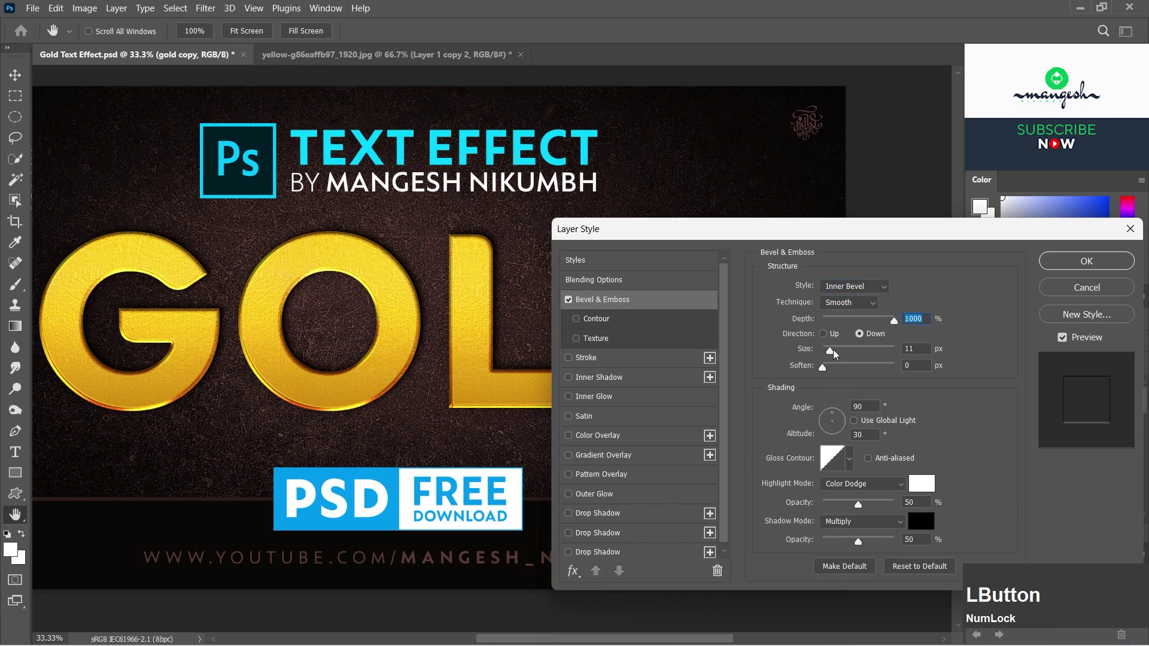
- Set bevel size 27, ringed gloss contour, direction Up, shadow opacity 0, and apply it
{"action": "left_click", "coordinate": [827, 371]}
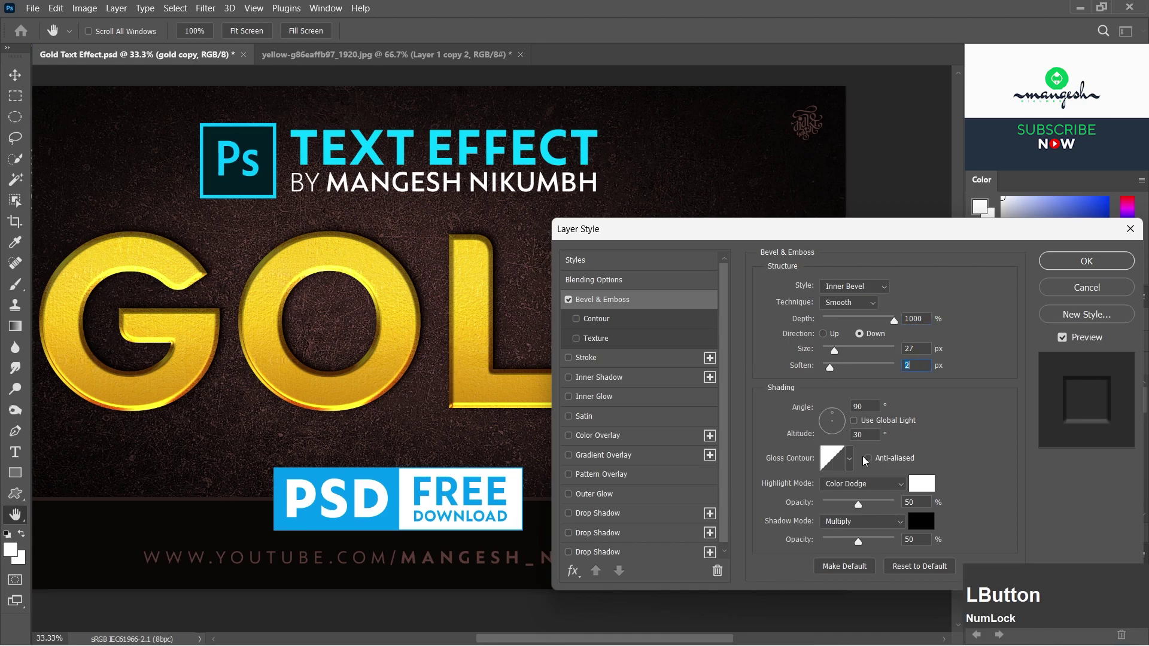
{"action": "left_click", "coordinate": [852, 462]}
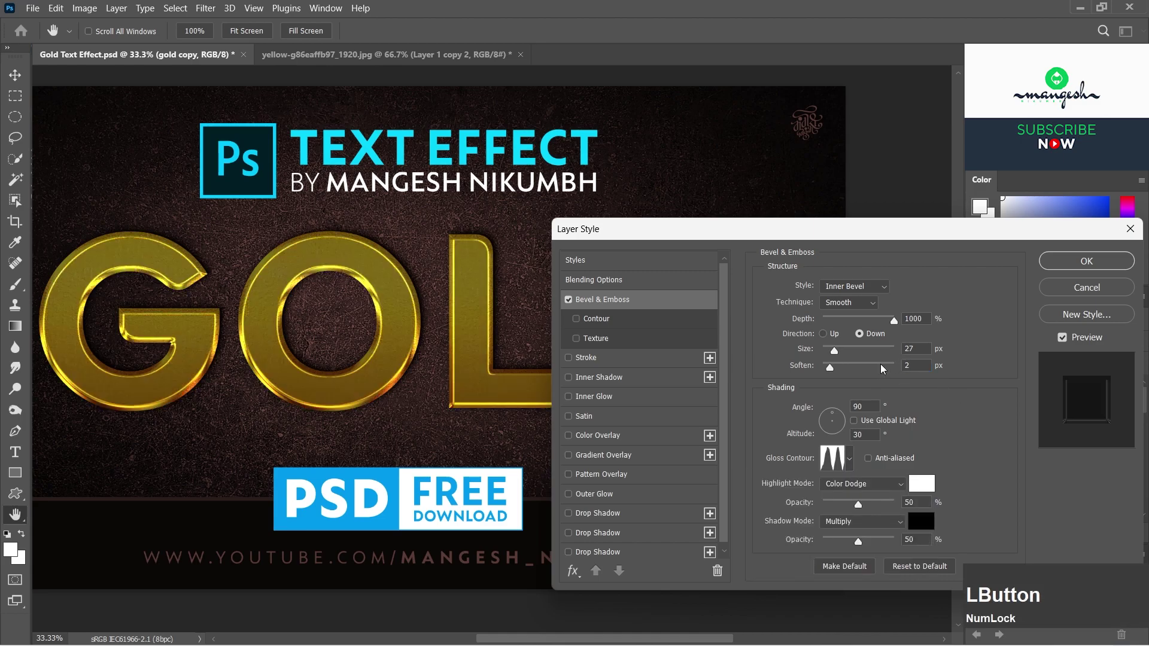
{"action": "left_click", "coordinate": [827, 341]}
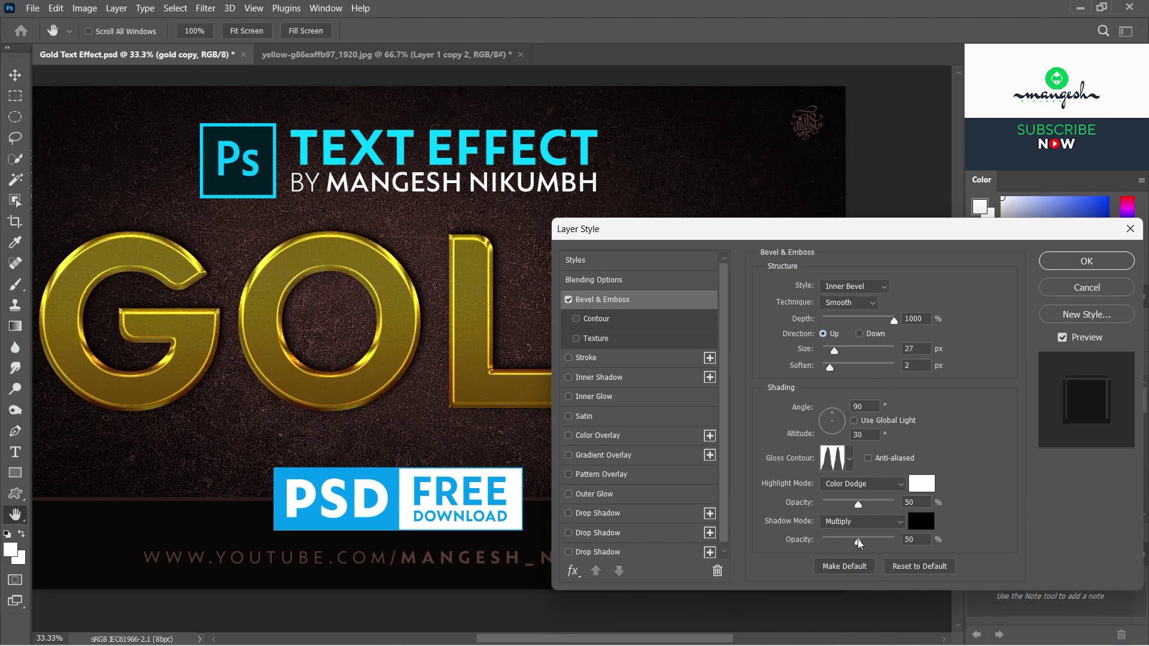
{"action": "left_click", "coordinate": [861, 544]}
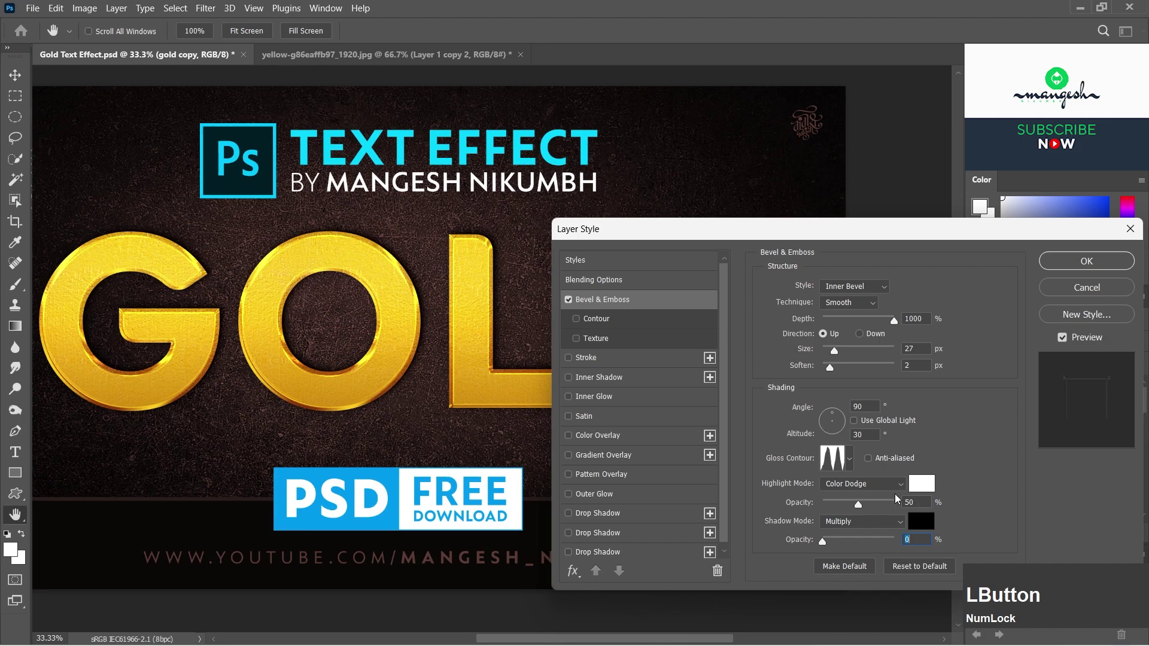
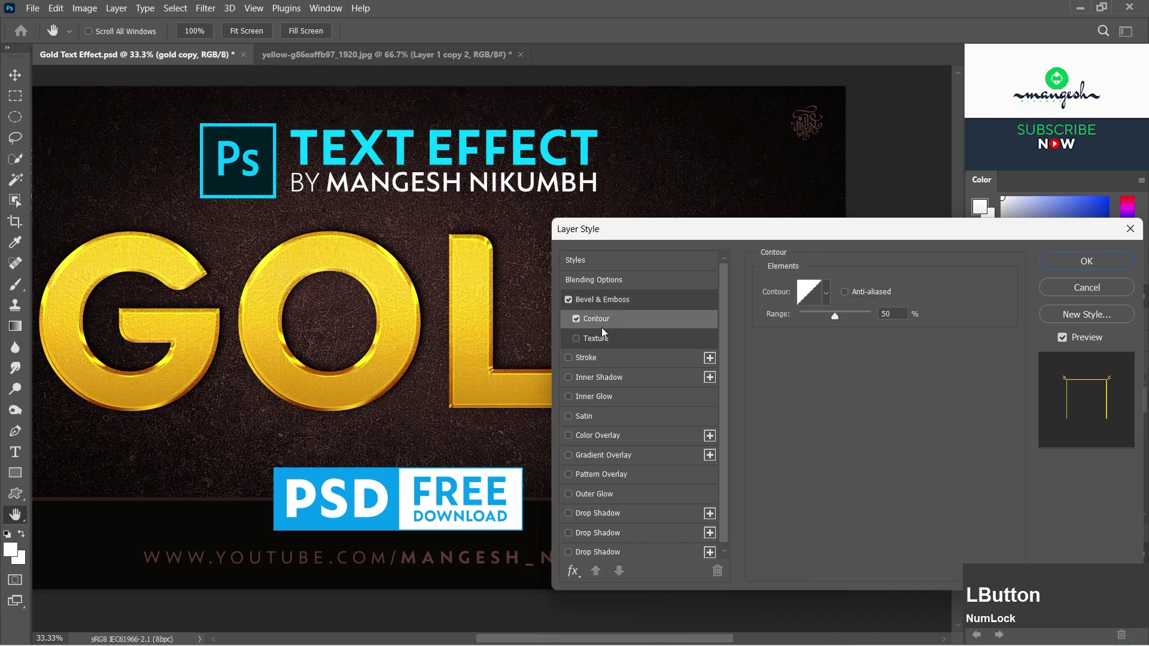
{"action": "left_click", "coordinate": [835, 283]}
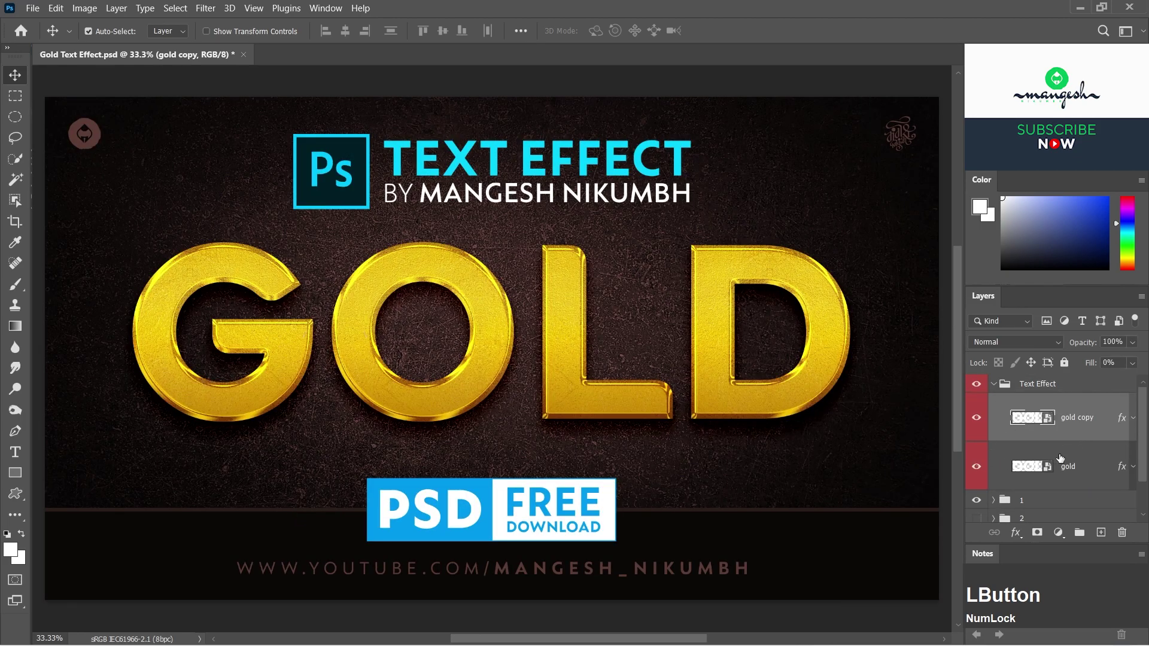
- Bring up the gold layer's context menu to edit the smart object contents
{"action": "right_click", "coordinate": [1085, 469]}
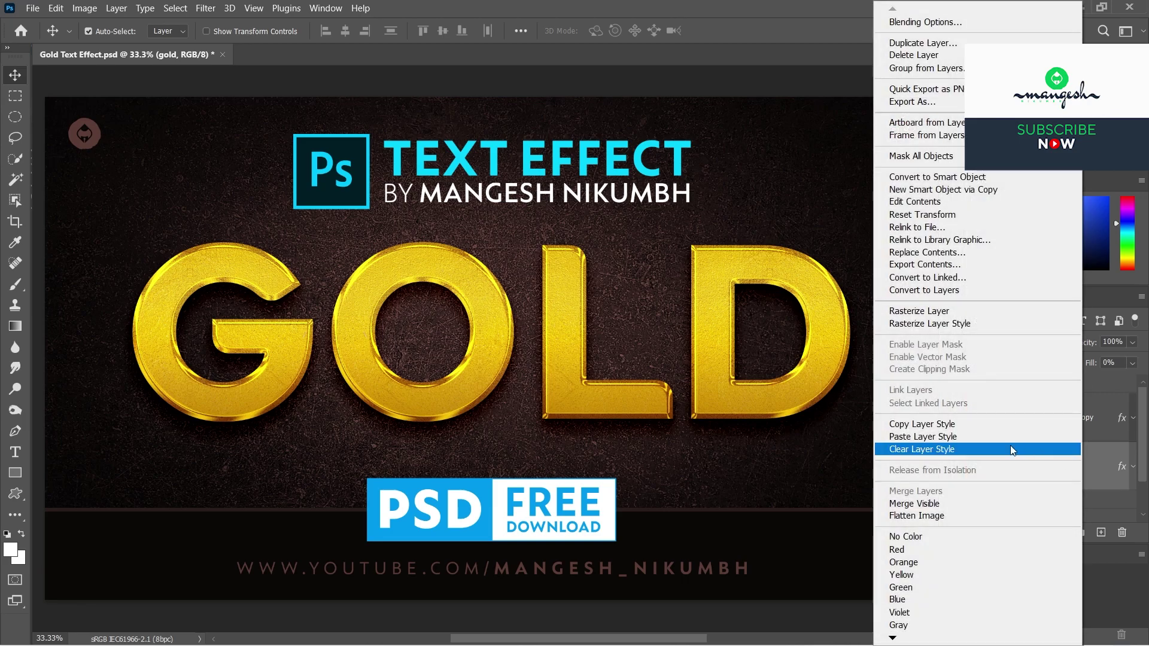